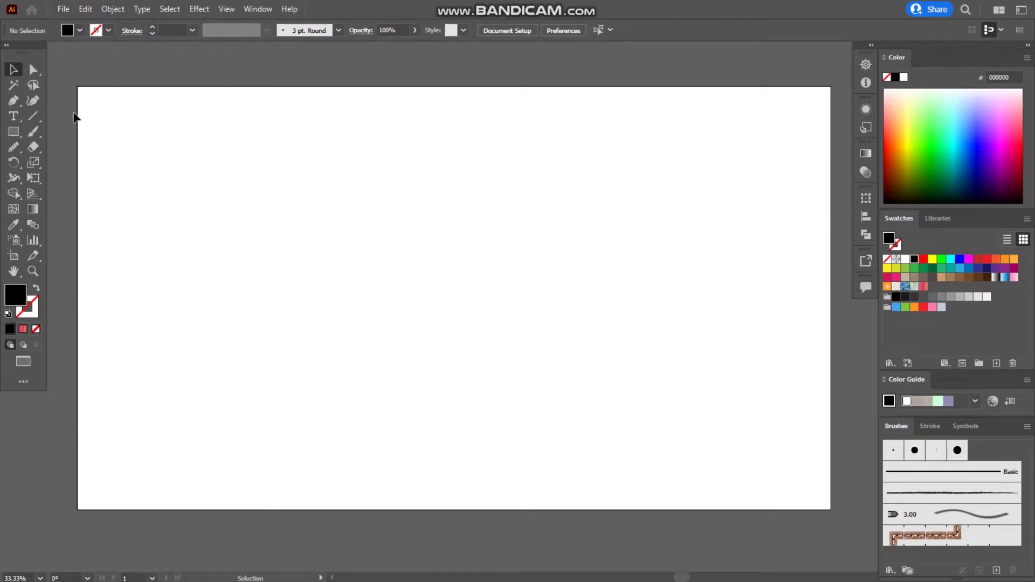
- Draw a closed lens-shaped leaf with the Pen tool, black fill, near the top centre
click(21, 112)
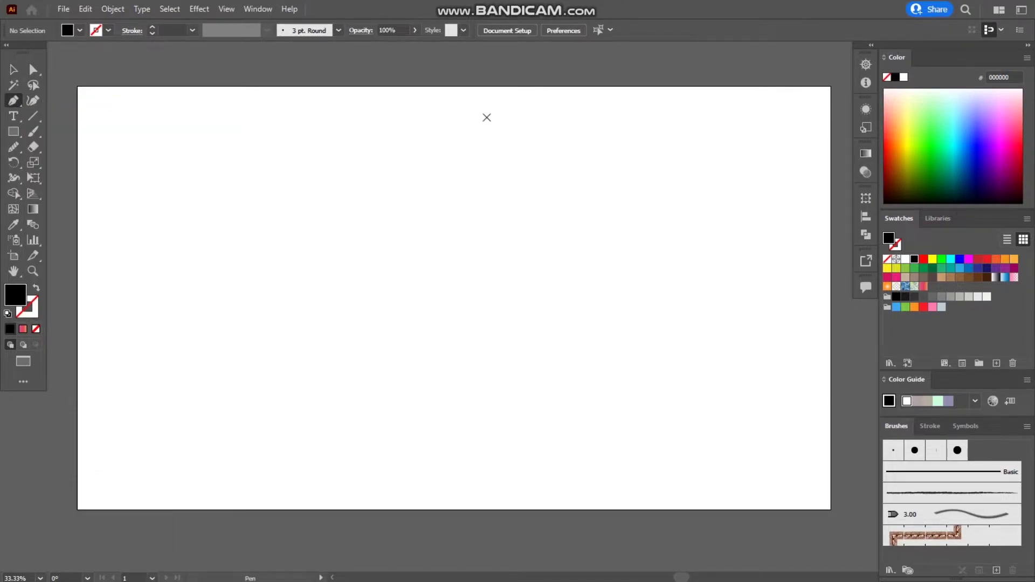
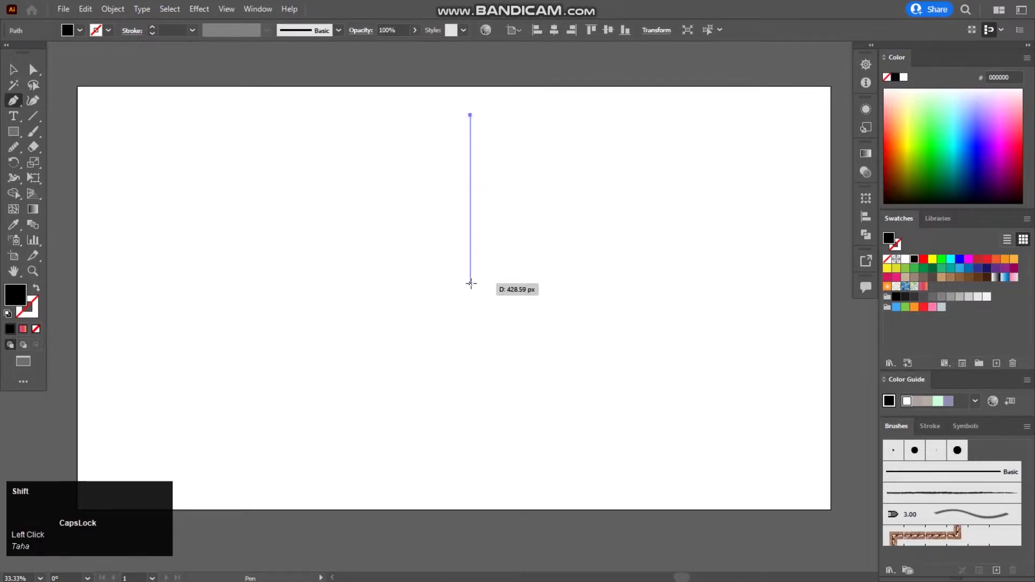
drag(473, 283, 481, 124)
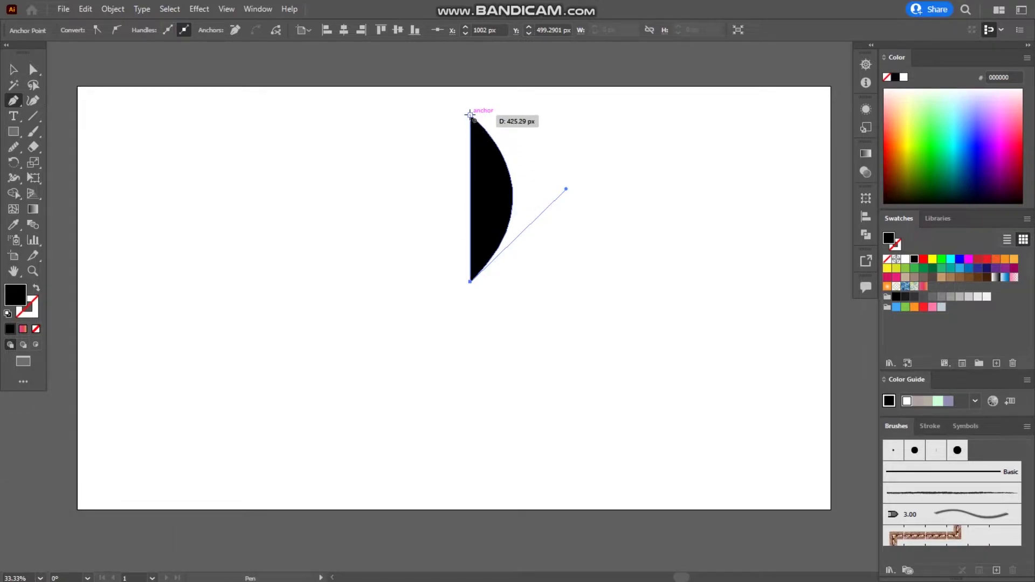
drag(481, 124, 478, 216)
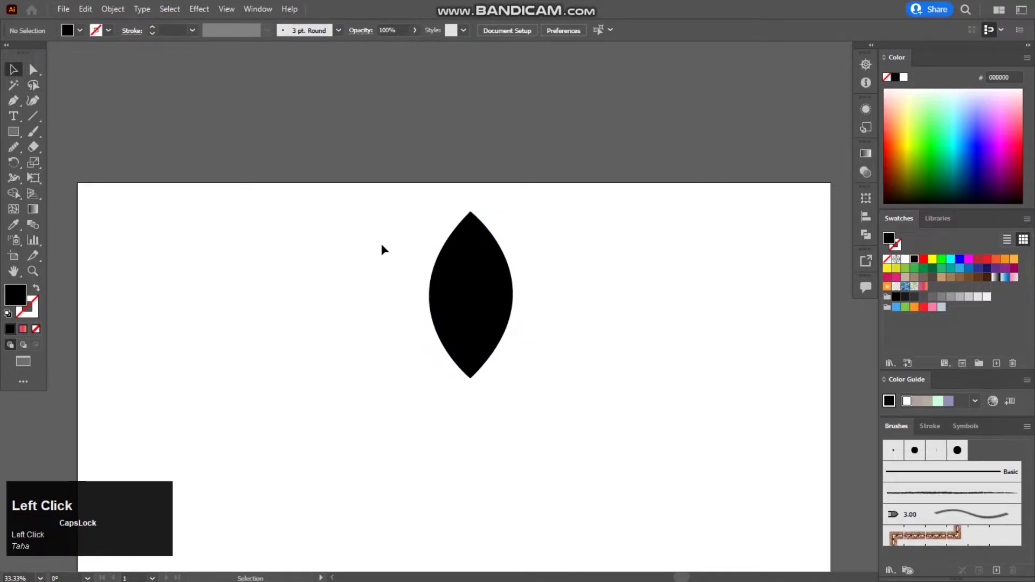
scroll(up, 3)
key(space)
- Swap the leaf's fill to stroke and paste a copy in front, nudged down
click(473, 172)
key(space)
scroll(down, 3)
key(space)
click(493, 109)
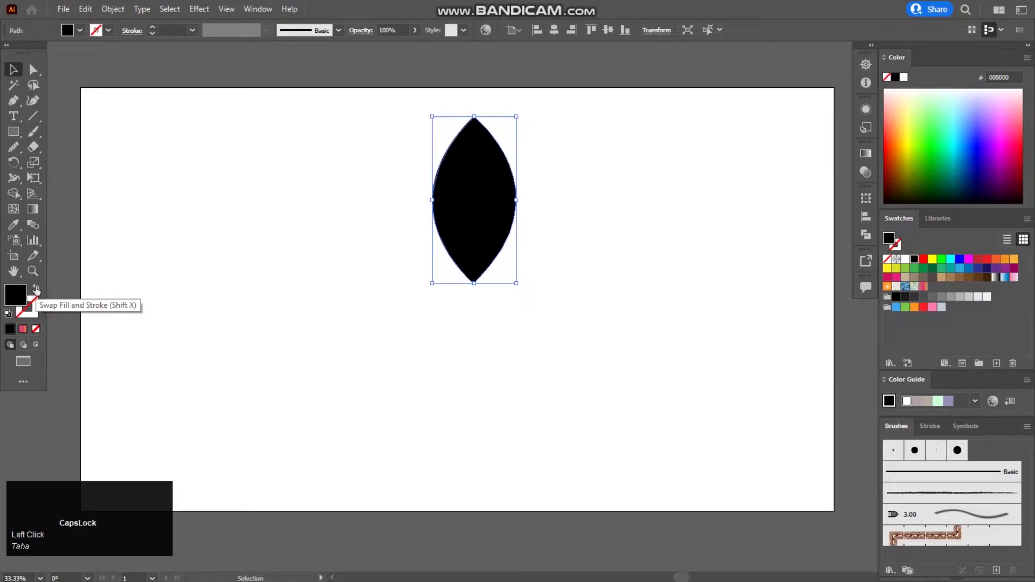
drag(479, 120, 628, 186)
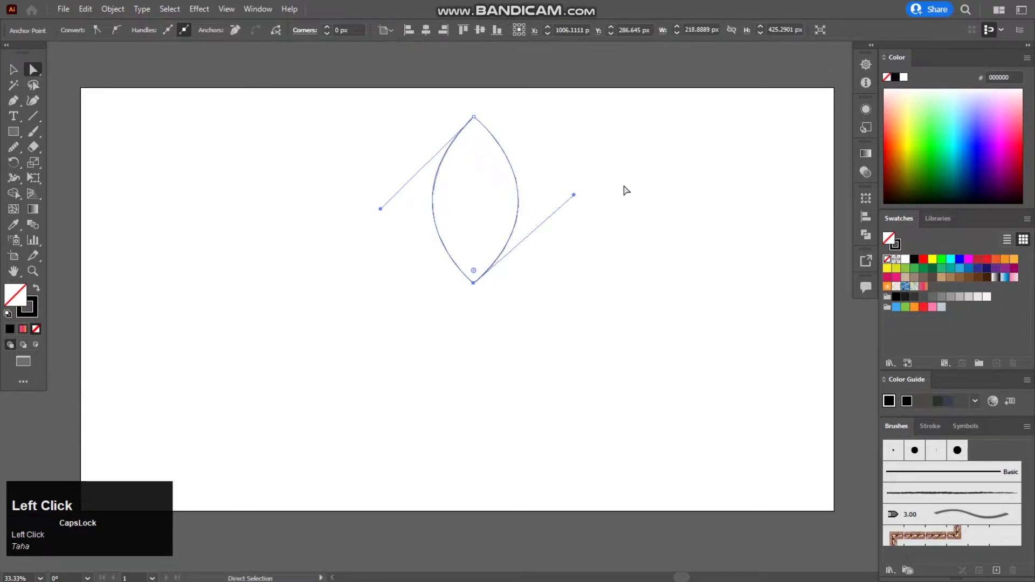
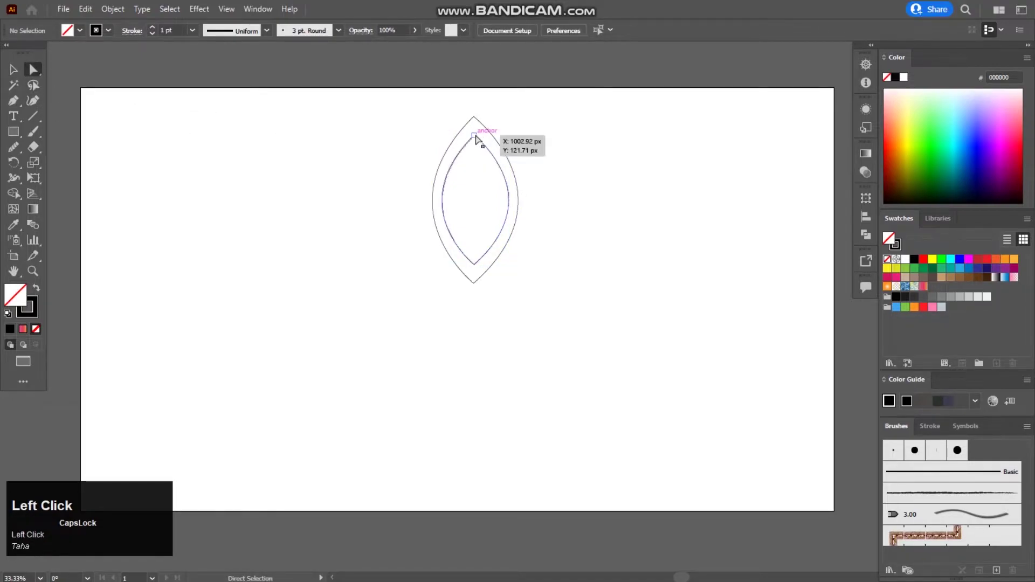
key(Down)
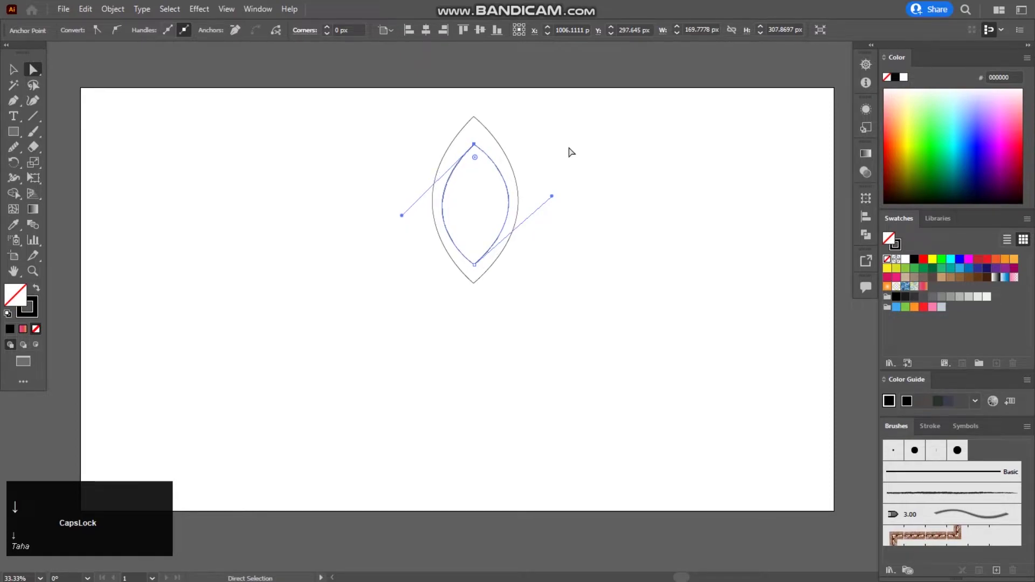
- Shrink and reshape the copy into a smaller leaf outline nested inside the original
drag(557, 197, 579, 154)
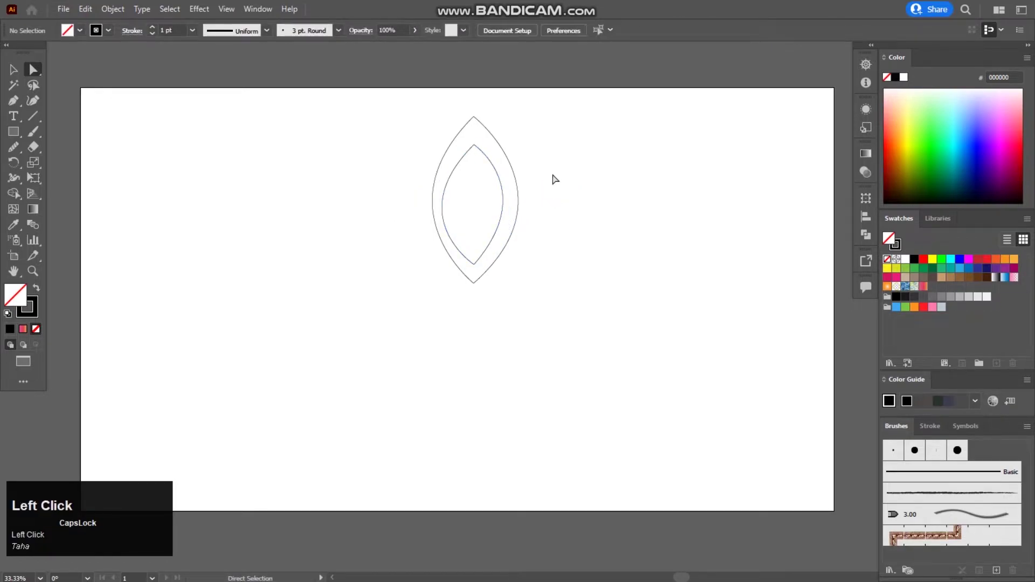
key(z)
click(583, 166)
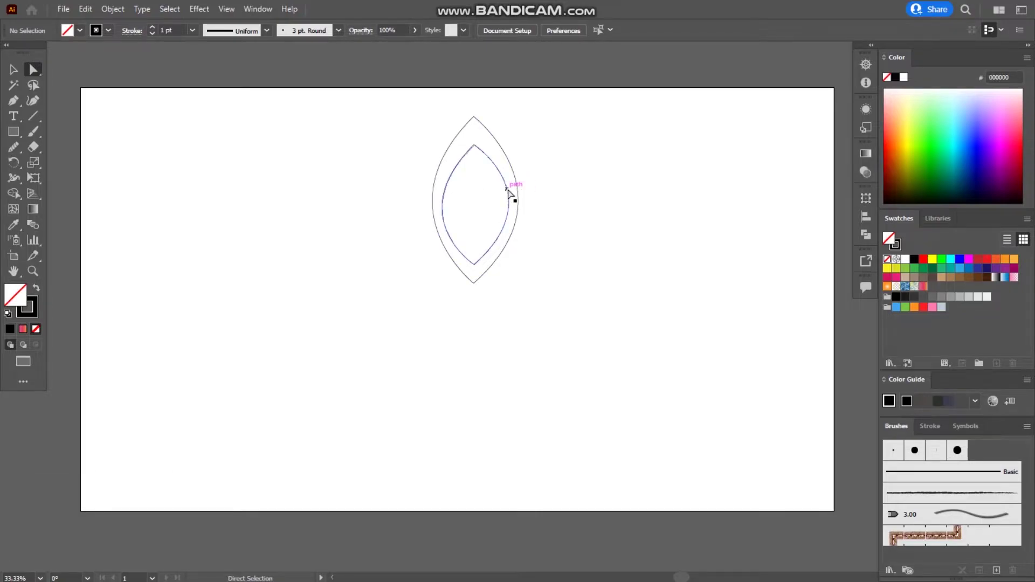
click(512, 190)
drag(511, 190, 415, 215)
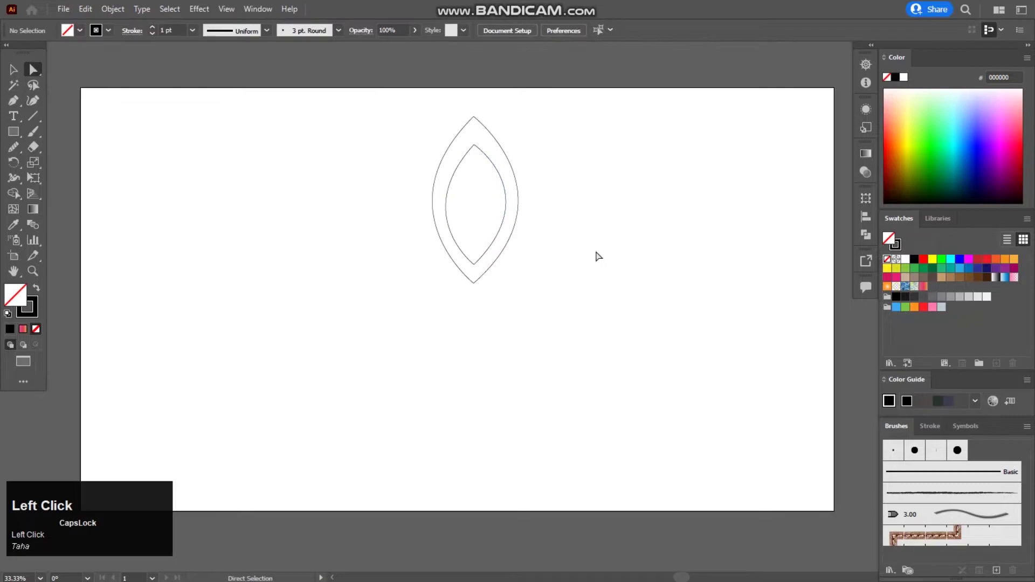
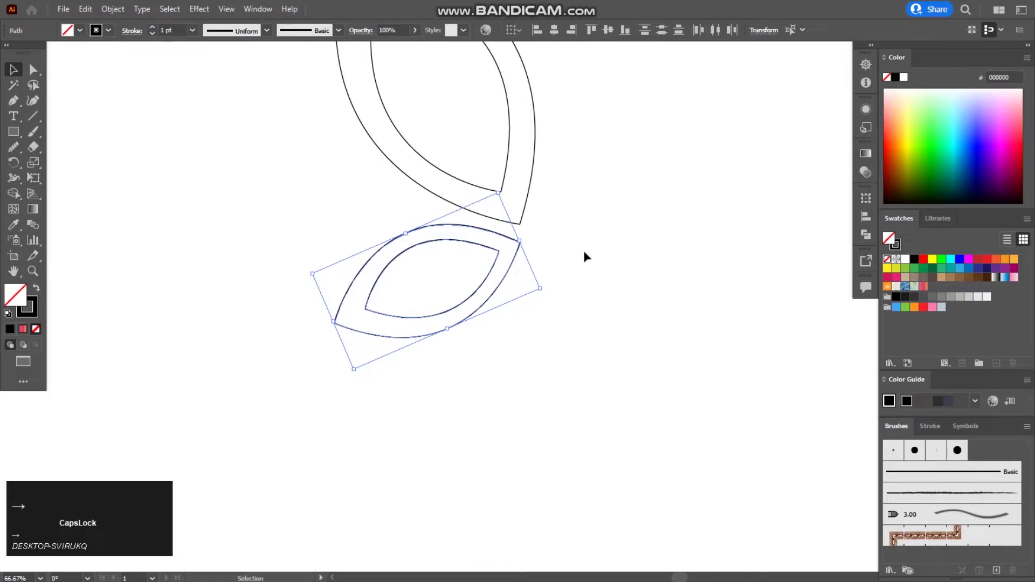
- Fit the artboard in view to check the upper and lower wing pair
double_click(590, 245)
scroll(down, 3)
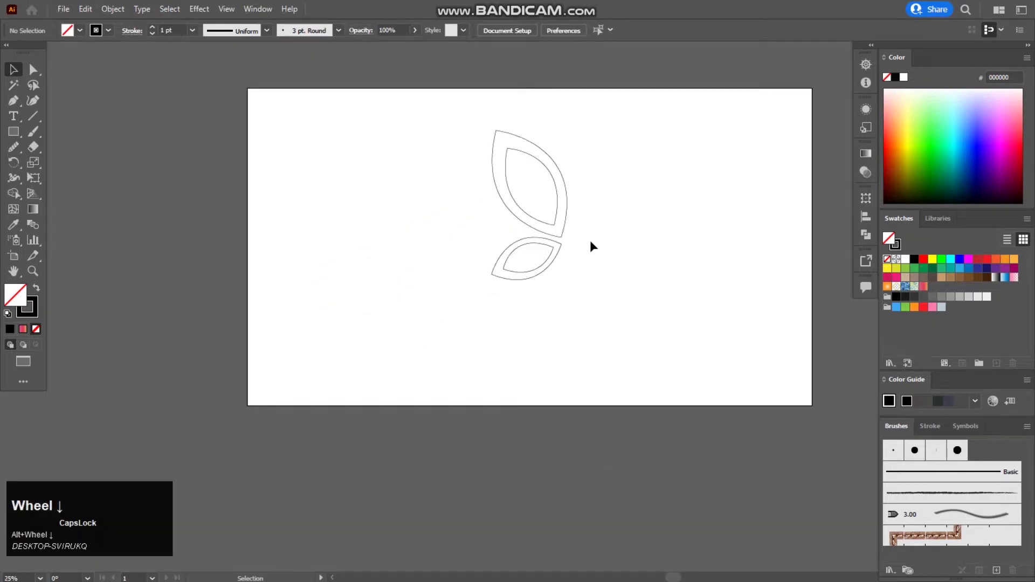
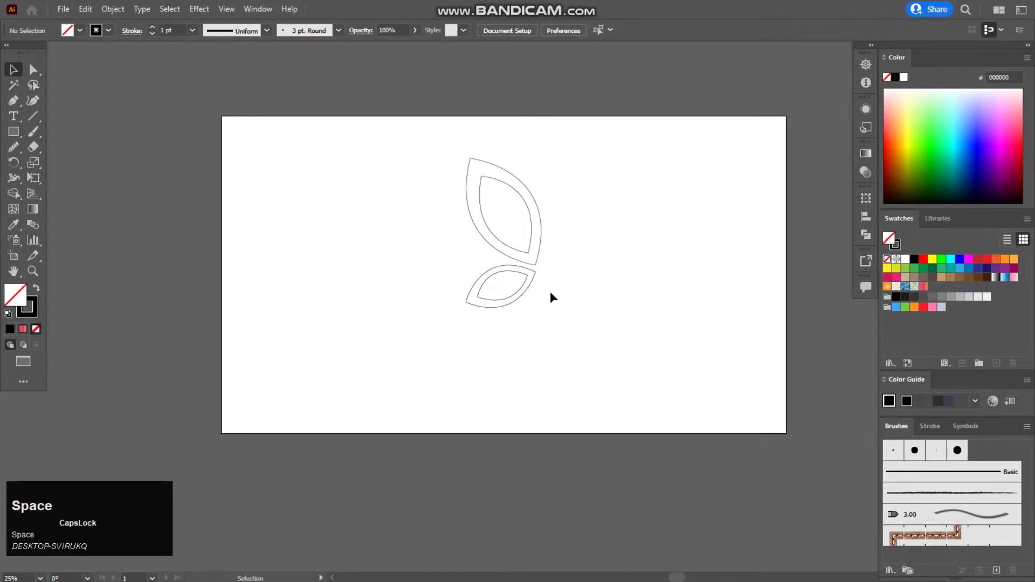
- Draw a closed tapered swoosh body between the wings and select its anchors for refining
drag(559, 313, 402, 150)
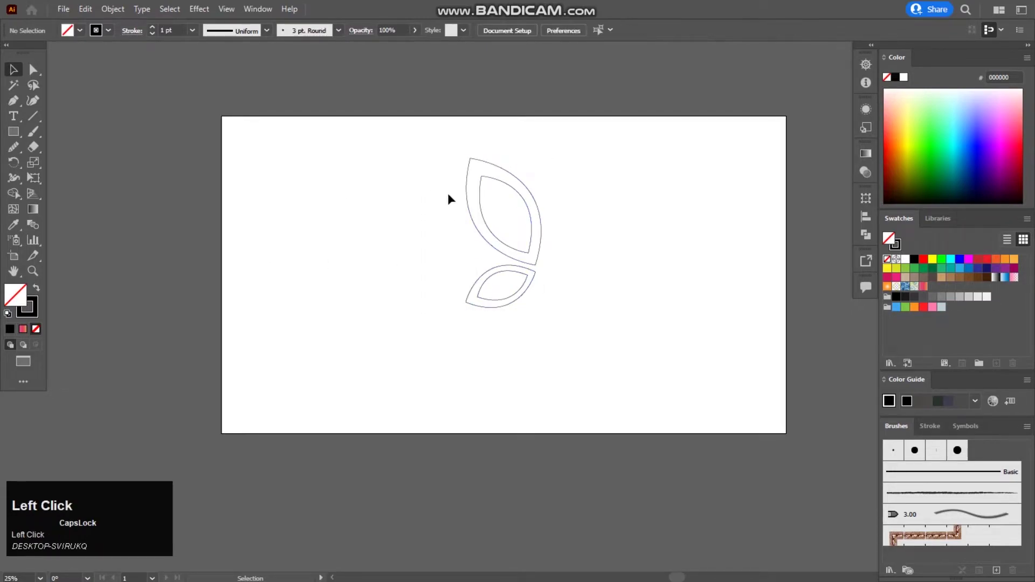
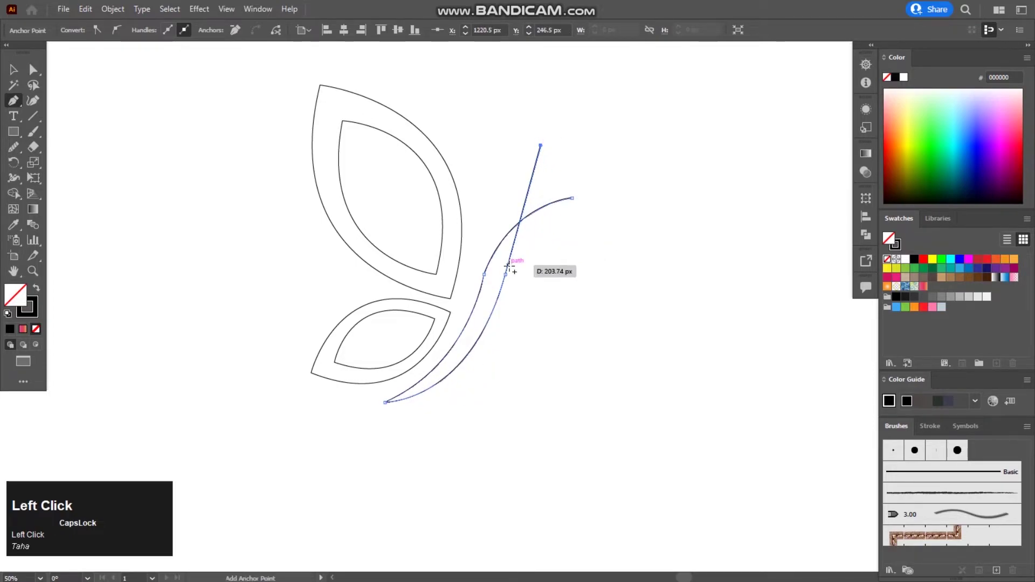
key(ctrl+z)
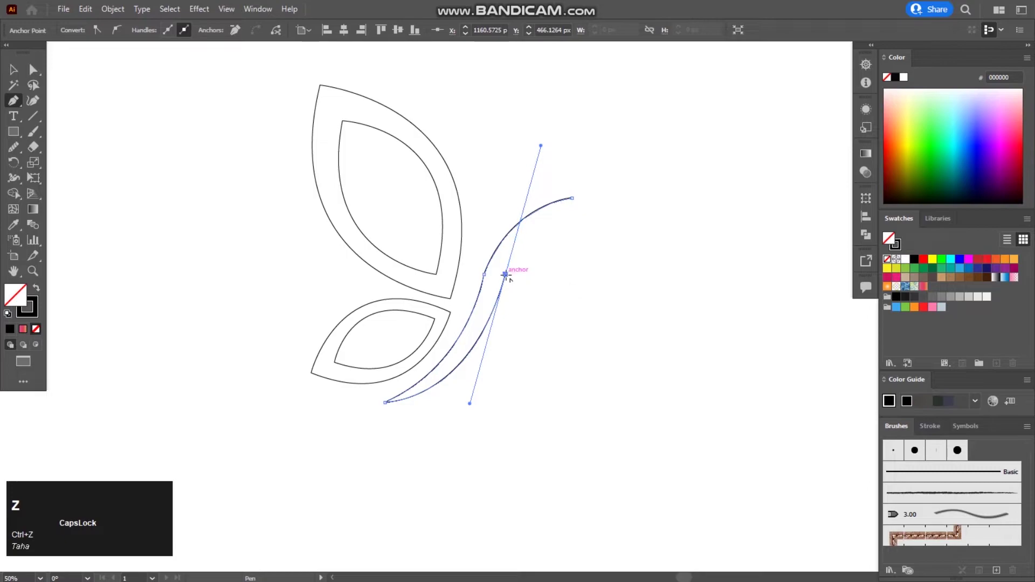
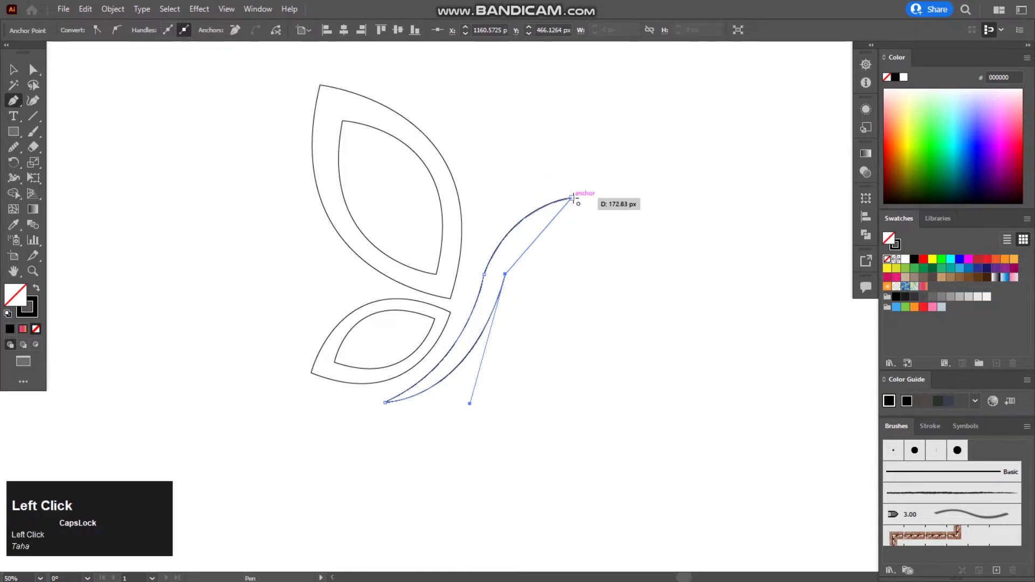
drag(575, 198, 23, 71)
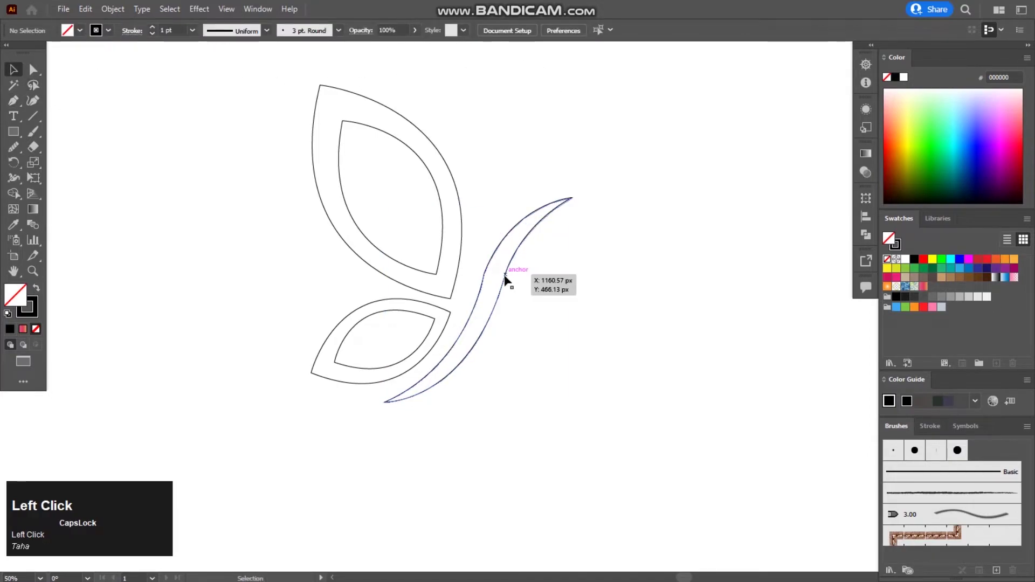
scroll(up, 3)
drag(499, 283, 624, 275)
scroll(down, 3)
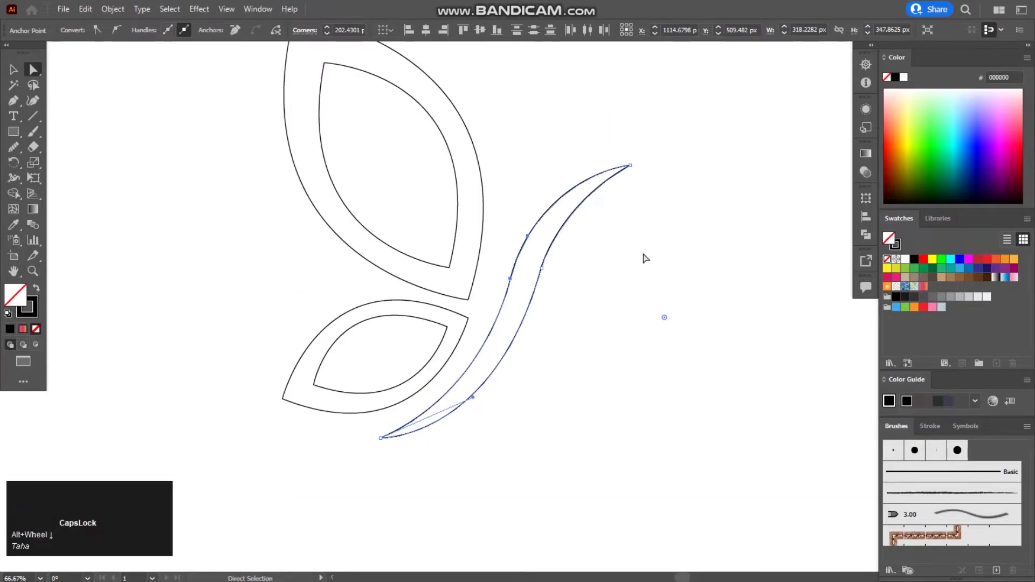
- Smooth the body's curve and nudge the shape left and down into place between the wings
drag(655, 251, 16, 77)
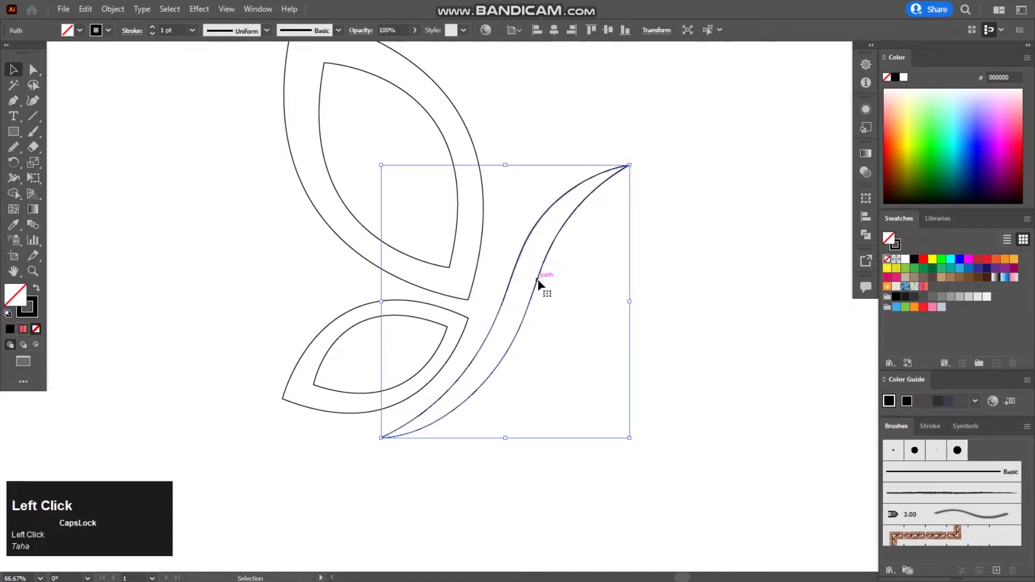
key(Left)
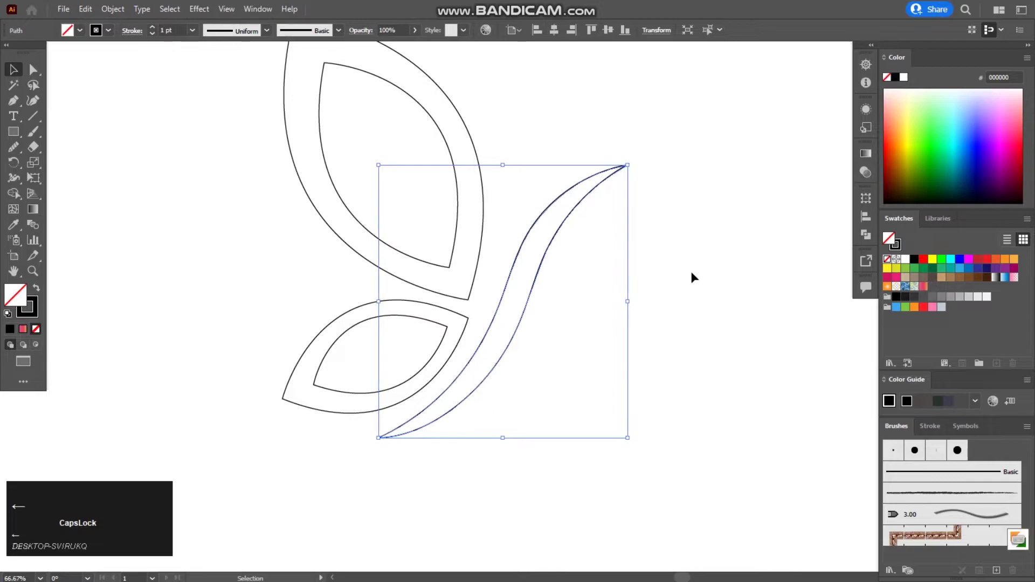
key(Down)
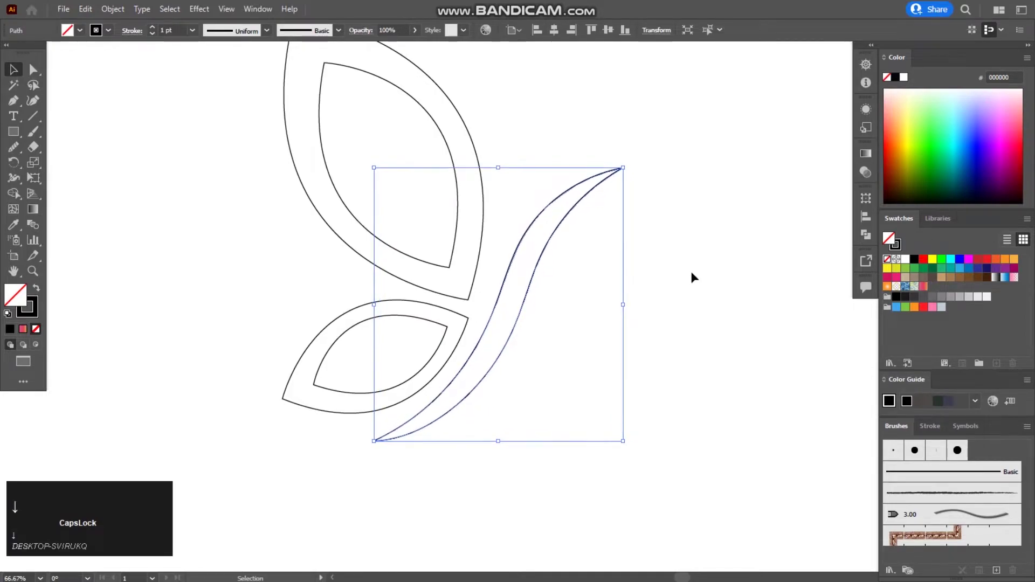
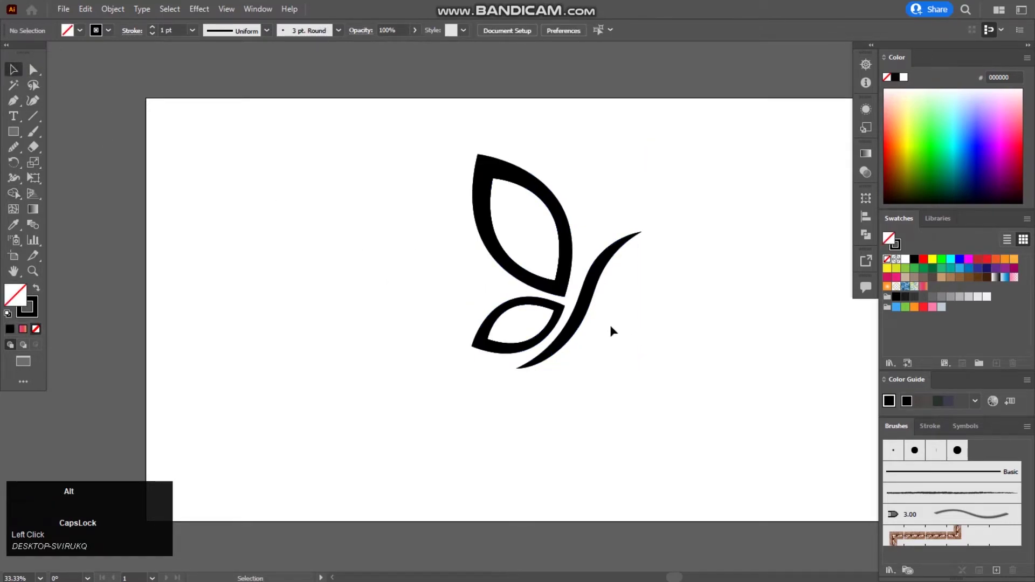
scroll(up, 3)
scroll(down, 3)
drag(552, 190, 548, 186)
scroll(up, 3)
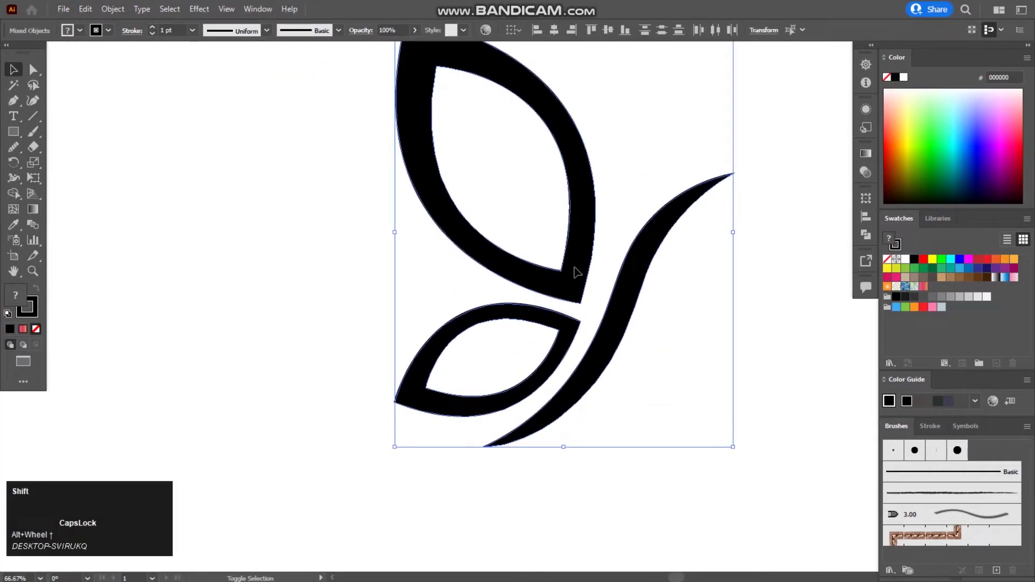
click(550, 88)
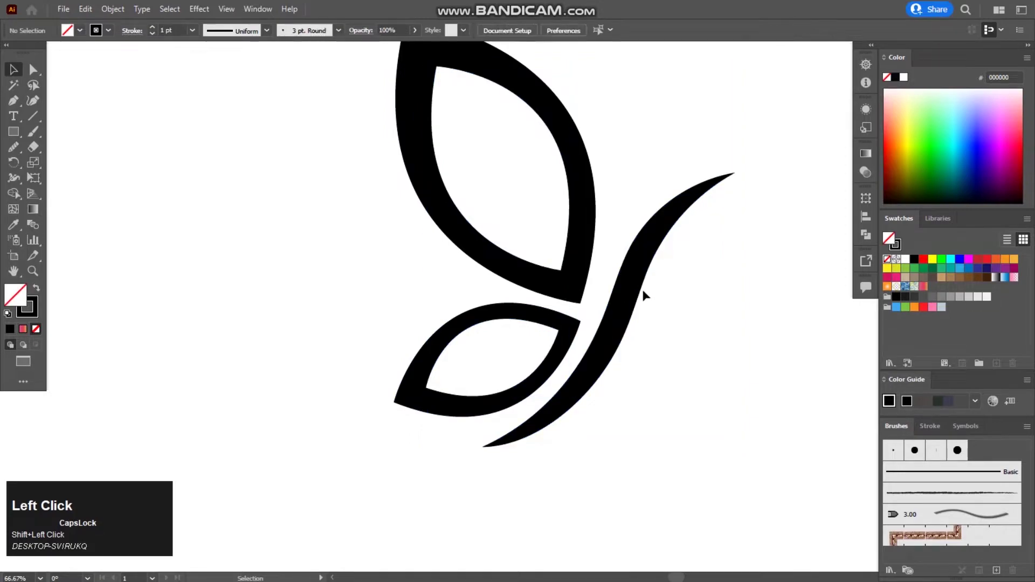
scroll(down, 3)
key(space)
double_click(580, 145)
scroll(down, 3)
key(space)
click(520, 204)
click(492, 153)
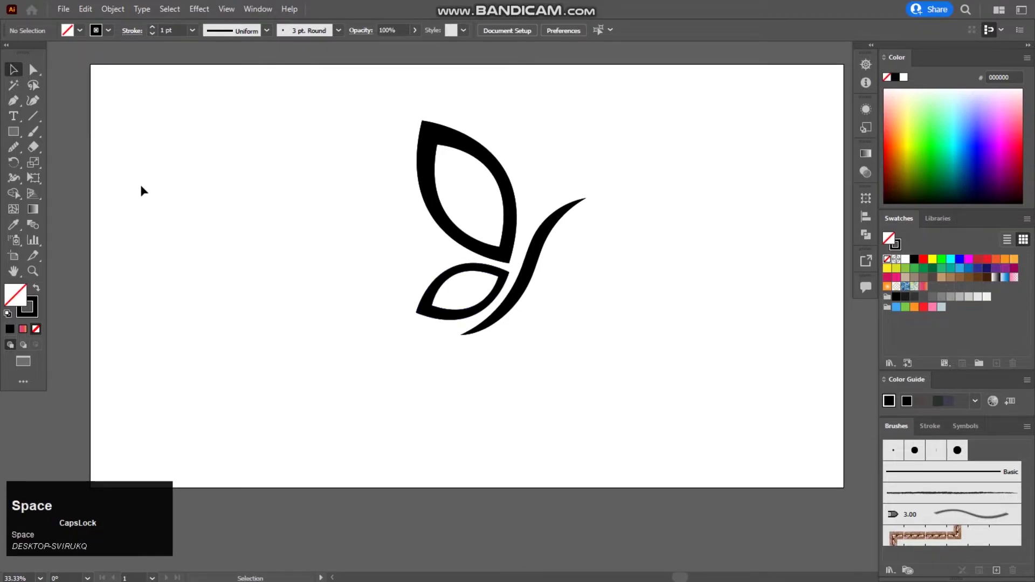
- Select all butterfly shapes and apply the pink-orange gradient fill swatch
drag(492, 153, 489, 151)
click(489, 151)
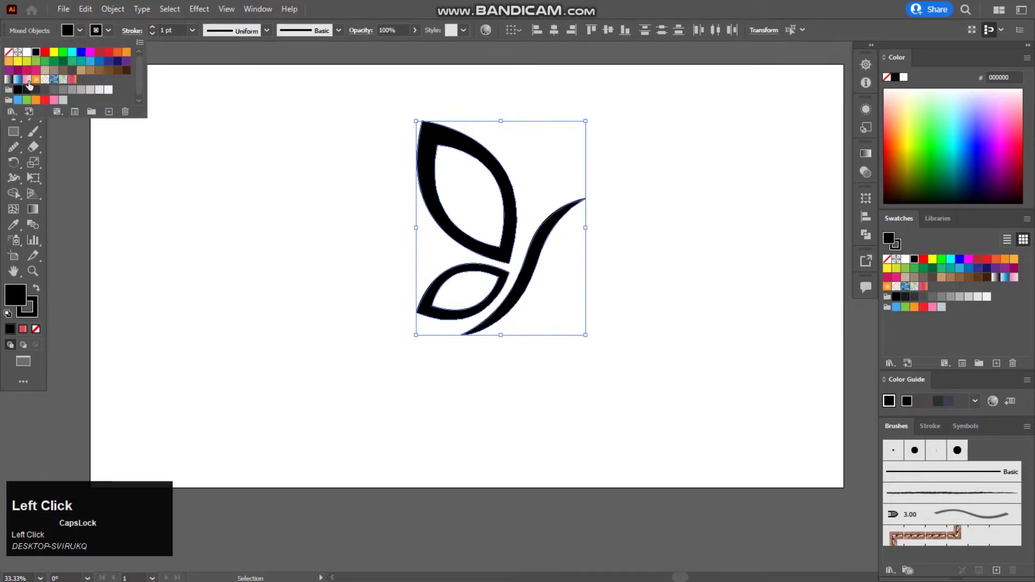
click(489, 150)
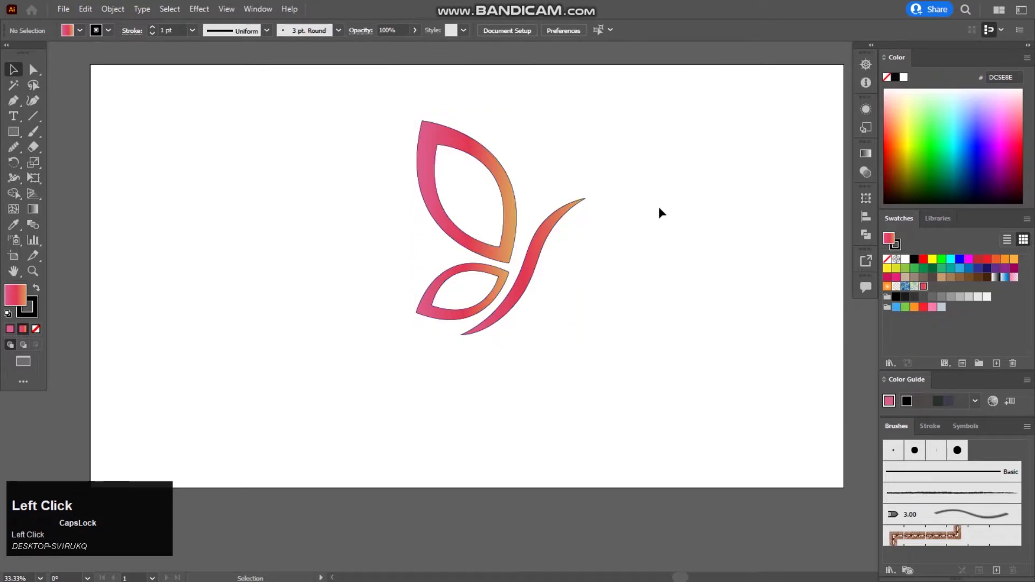
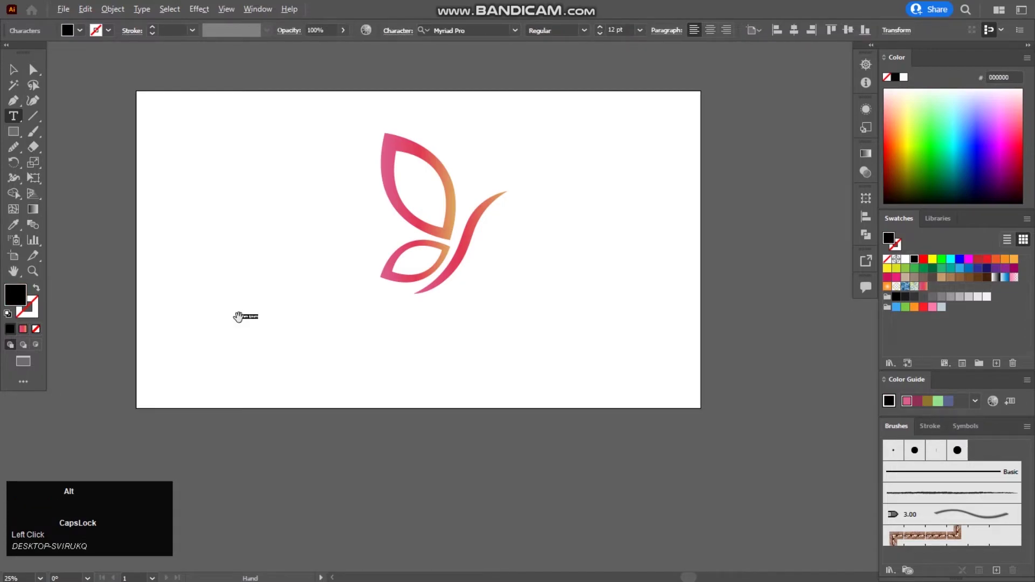
- Type the credit line 'LOGO DESIGN BY :' with the Type tool left of the butterfly
scroll(up, 3)
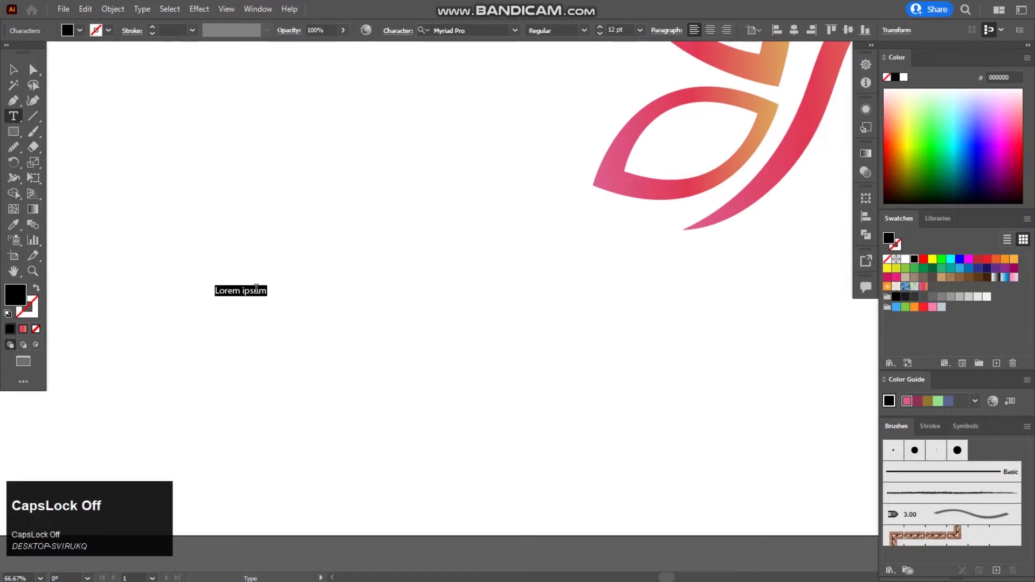
key(l)
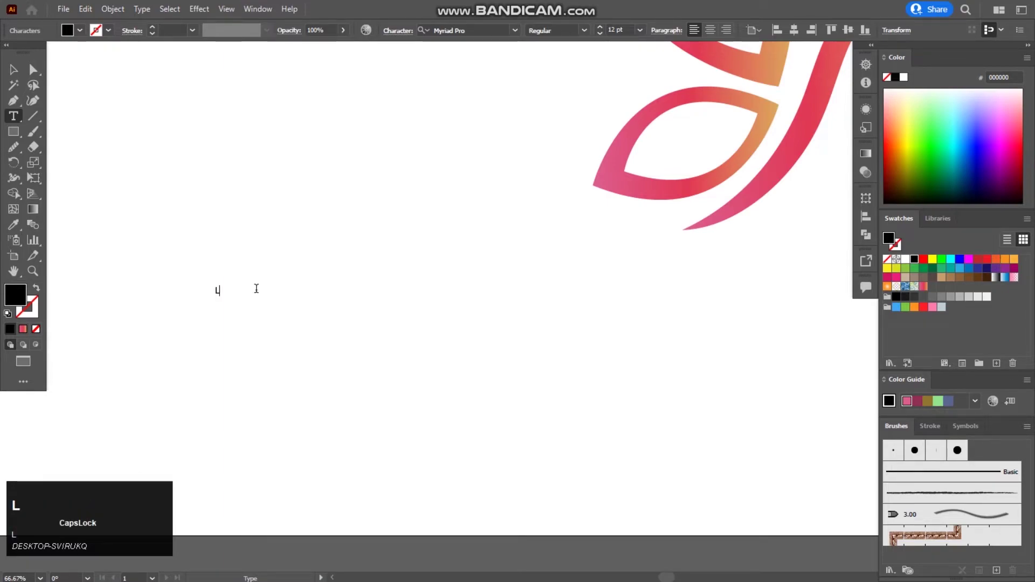
text(ogo)
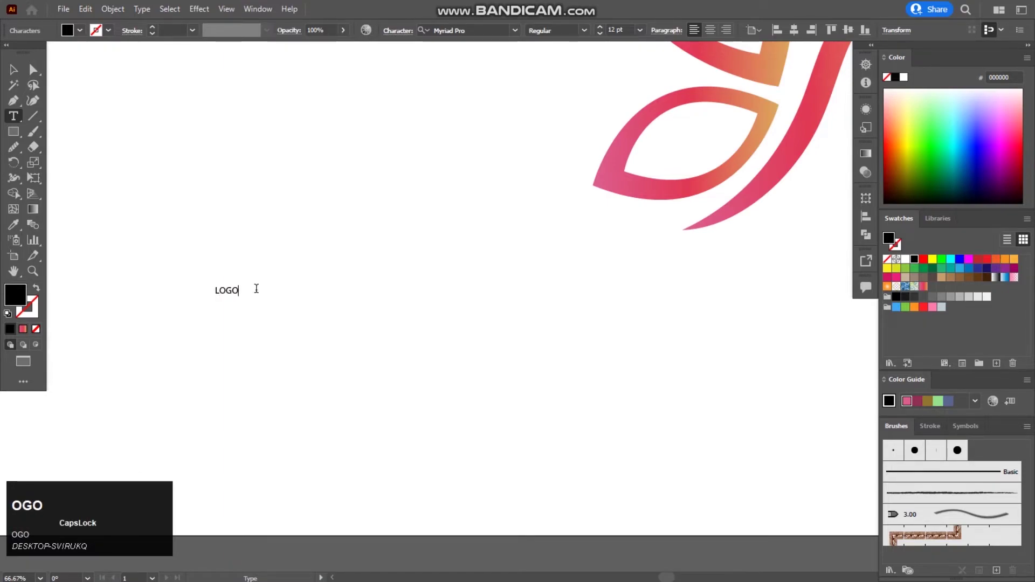
key(space)
text(design)
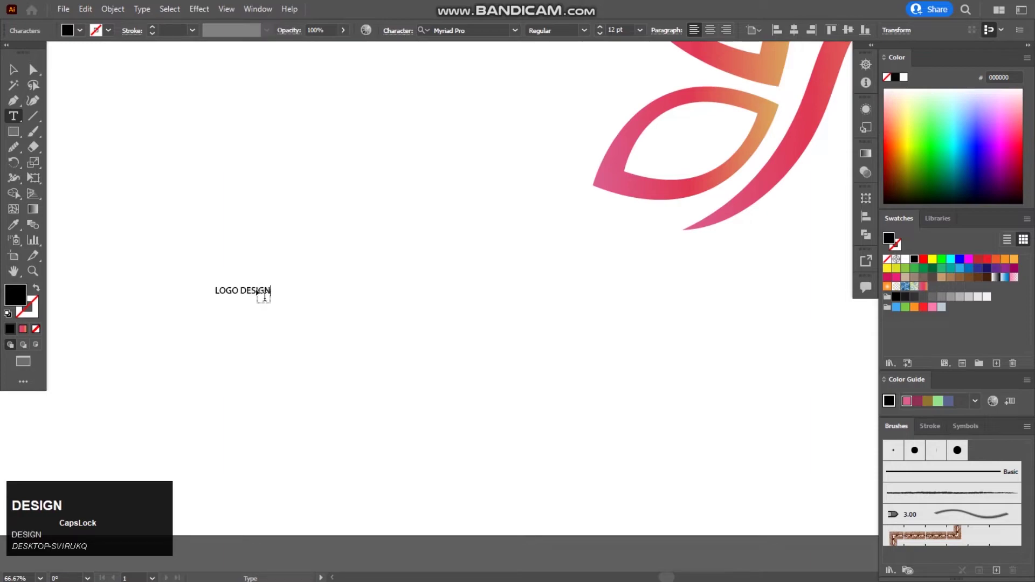
key(space)
text(by)
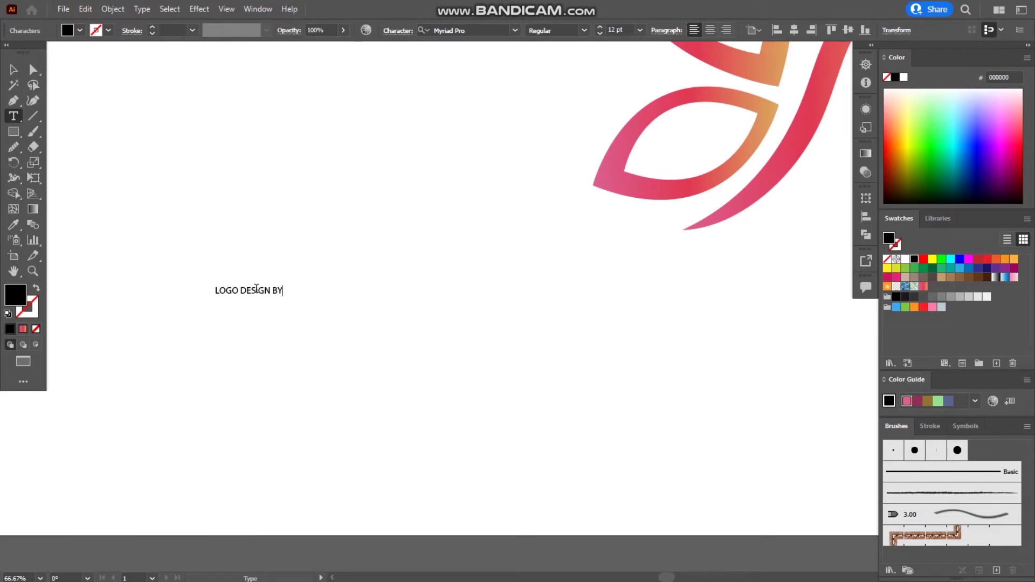
key(space)
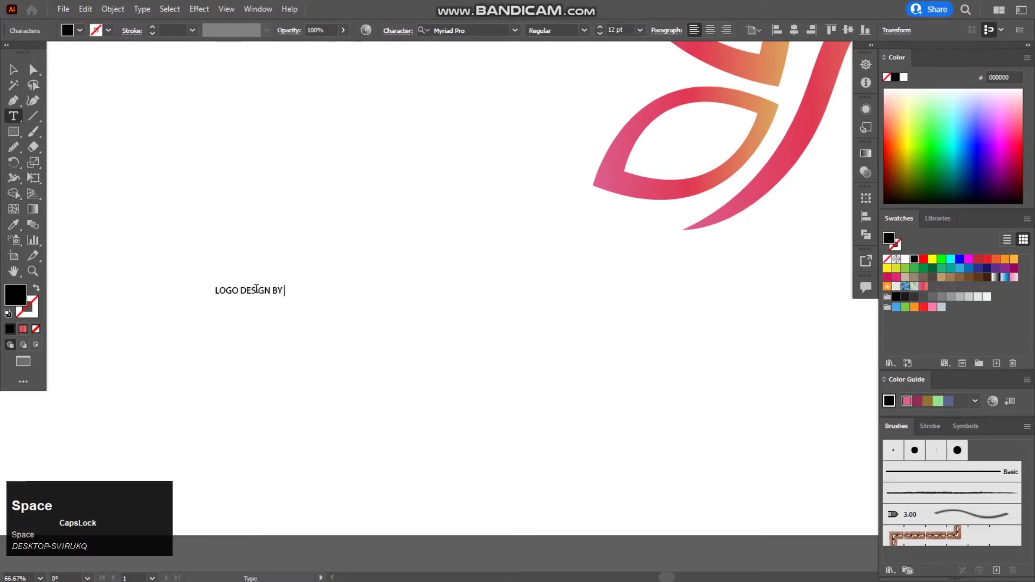
key(shift+;)
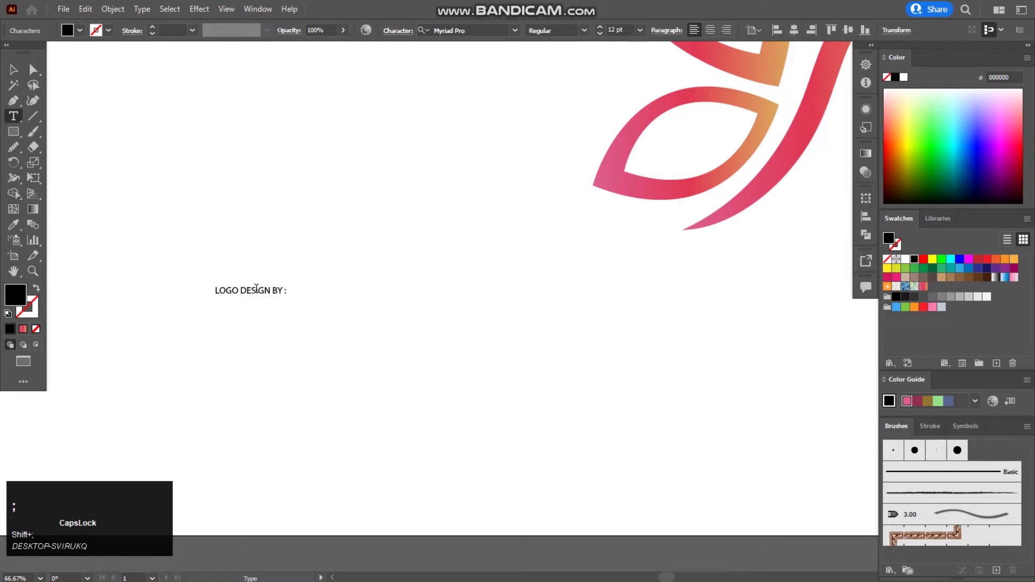
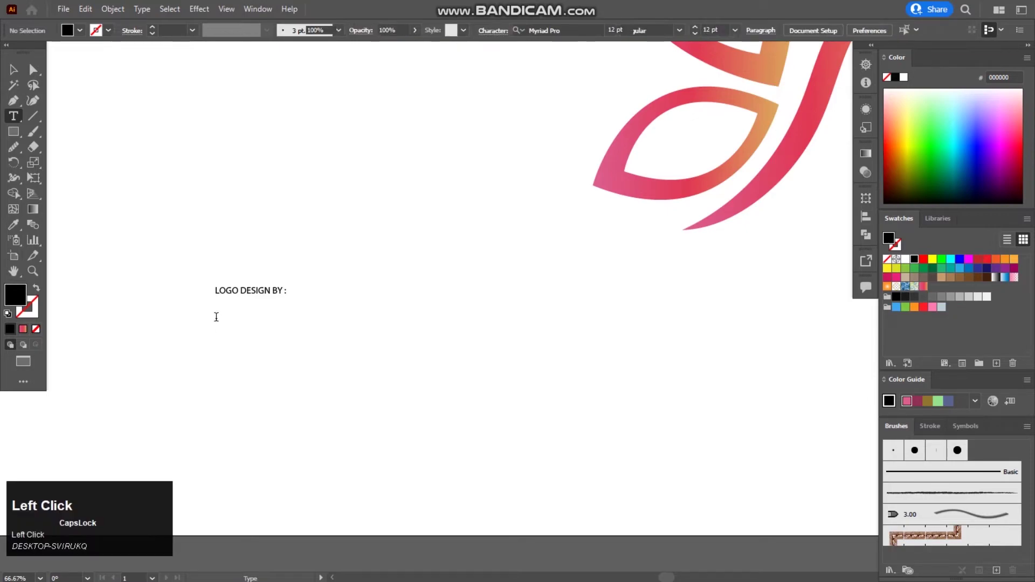
- Type 'TA MASTER' as a second line and position it beneath the credit
text(ta)
key(space)
text(master)
click(18, 73)
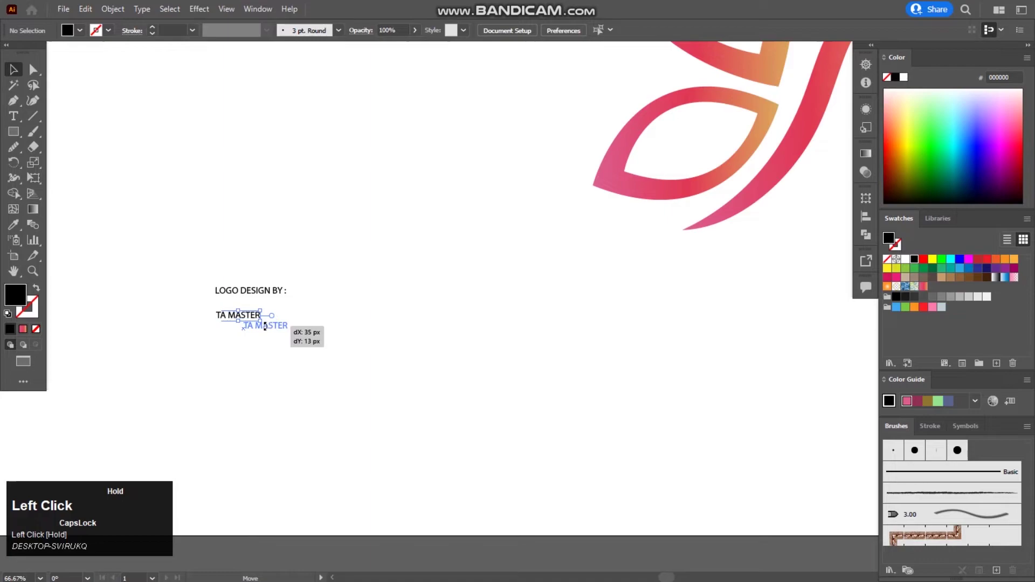
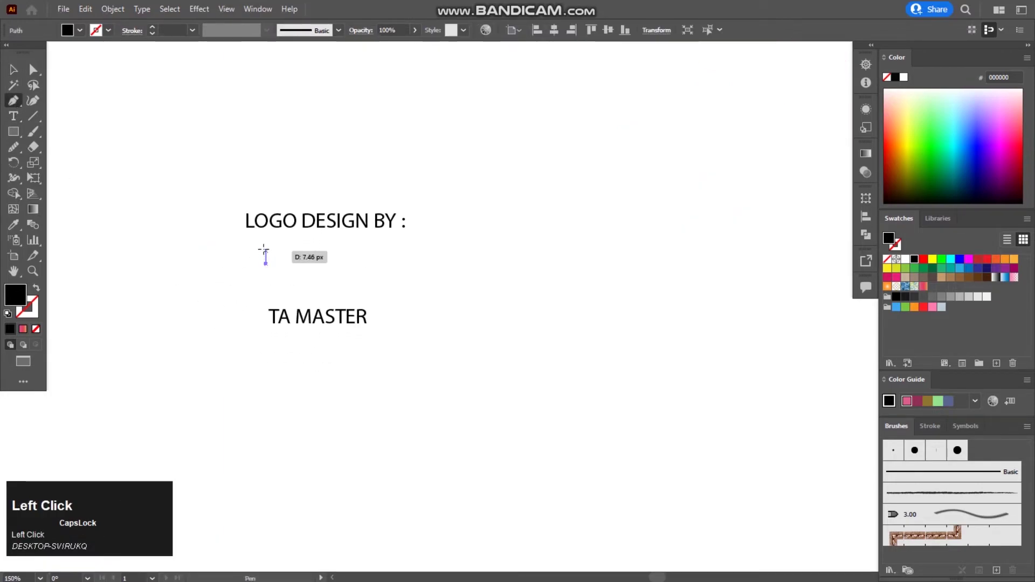
key(ctrl+z)
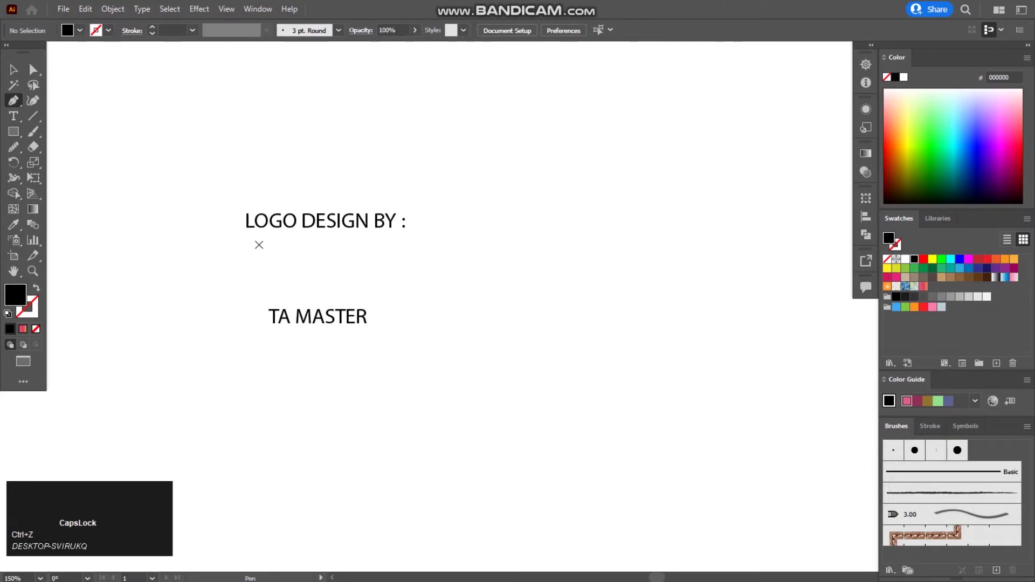
scroll(up, 3)
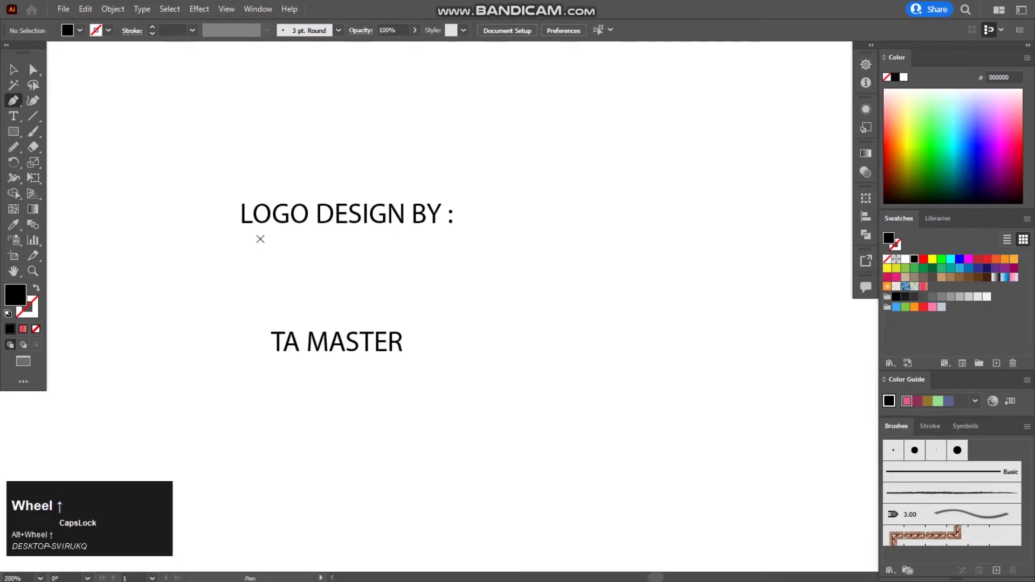
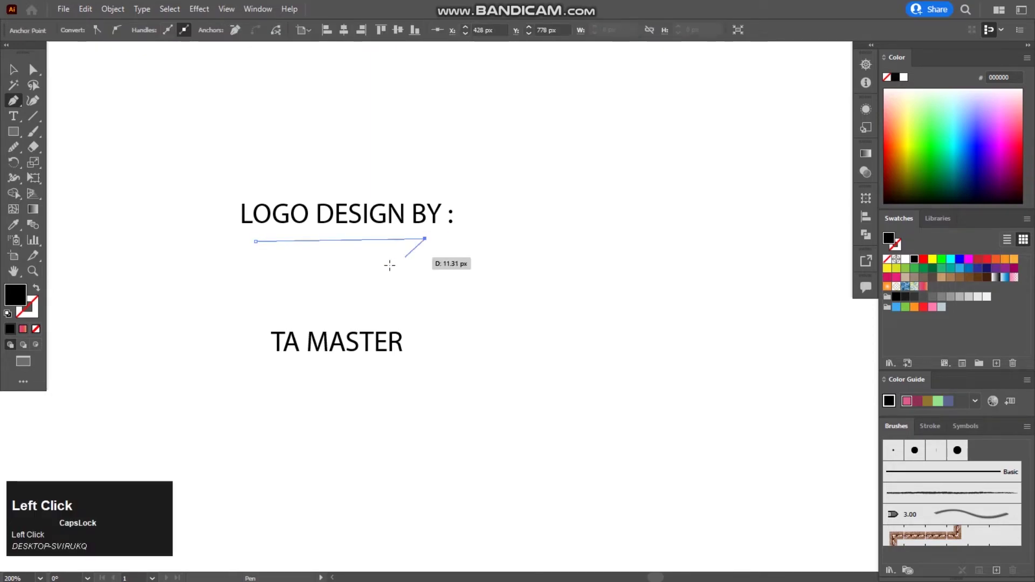
- Taper the line under the credit into a thin black swoosh and select it
drag(261, 242, 165, 227)
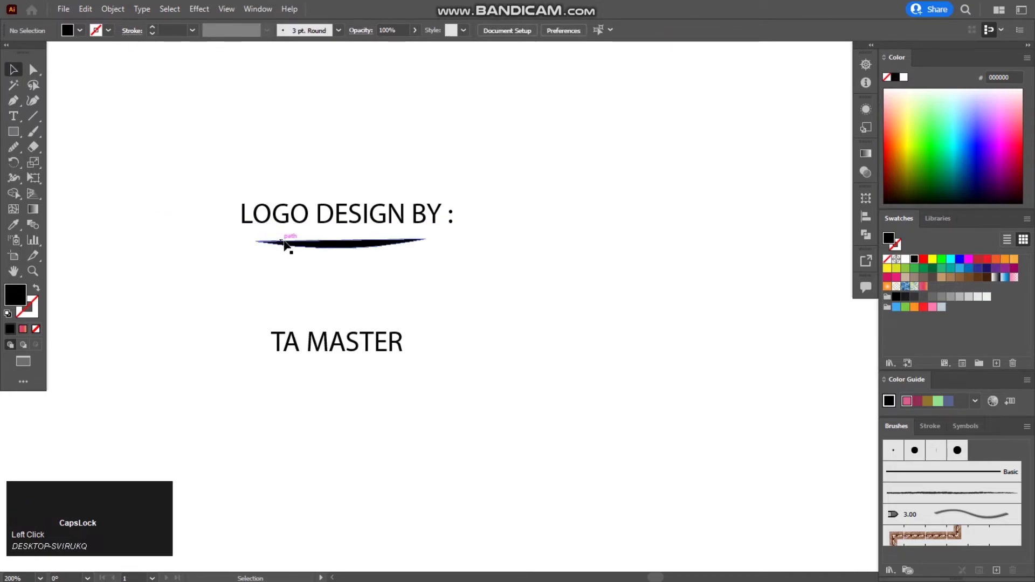
click(290, 244)
scroll(down, 3)
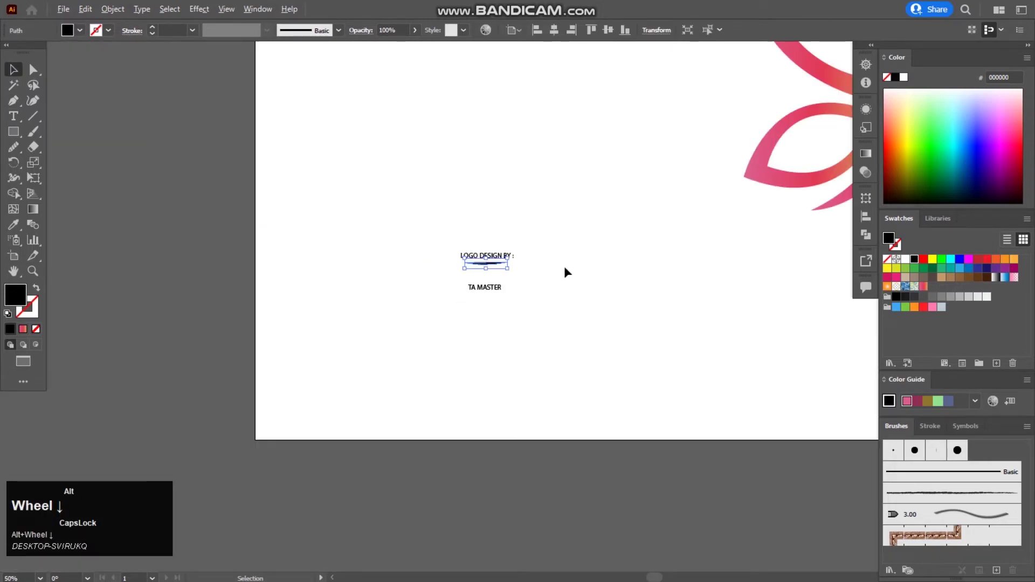
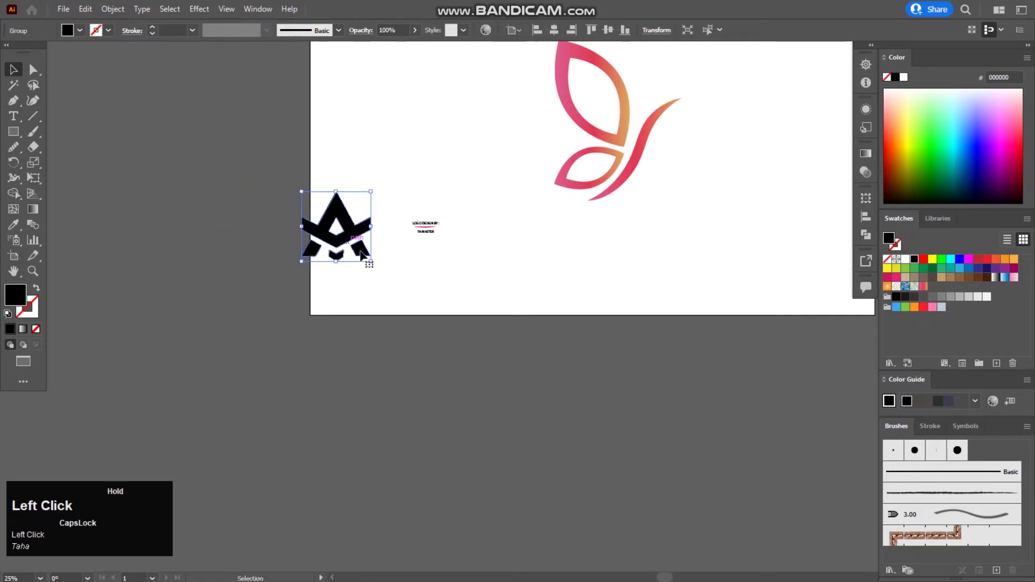
- Place the scaled-down emblem left of 'TA MASTER', nudge the text right and deselect
scroll(up, 3)
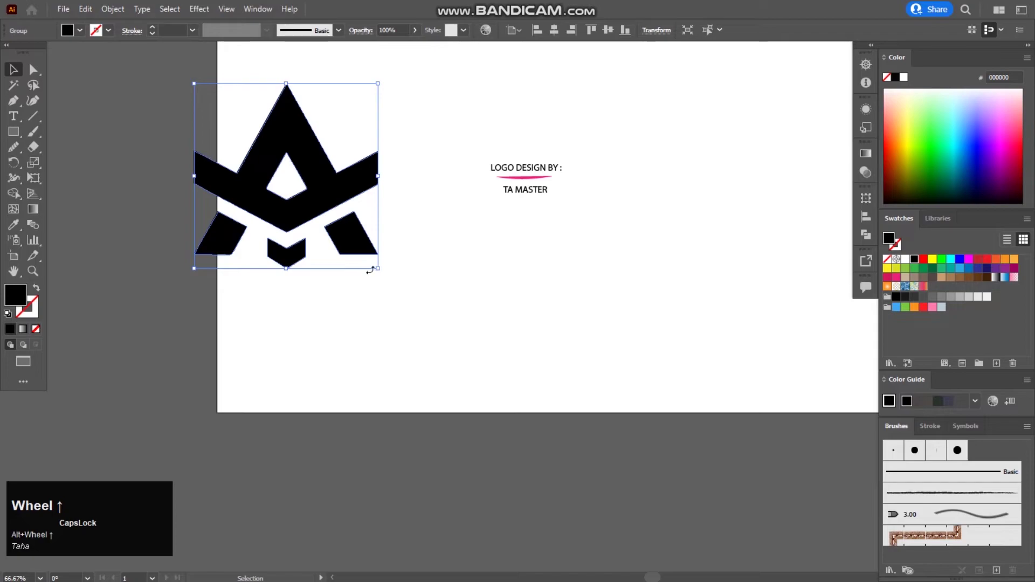
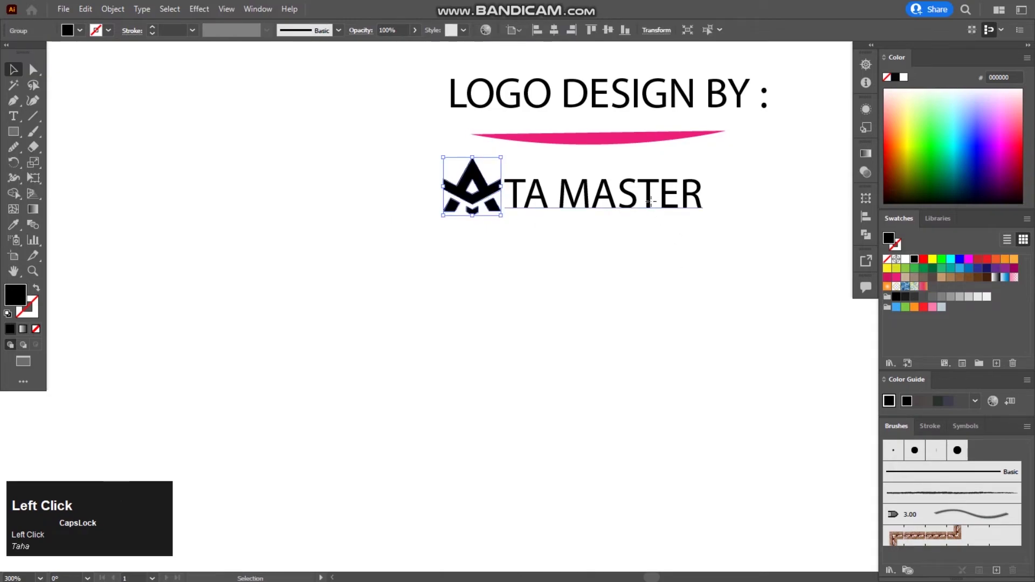
key(Right)
double_click(540, 317)
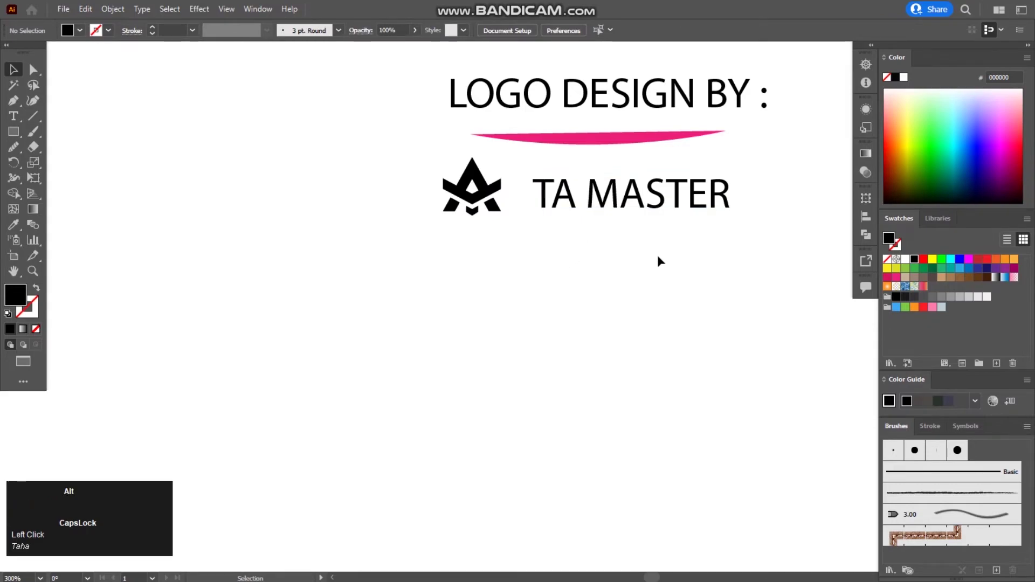
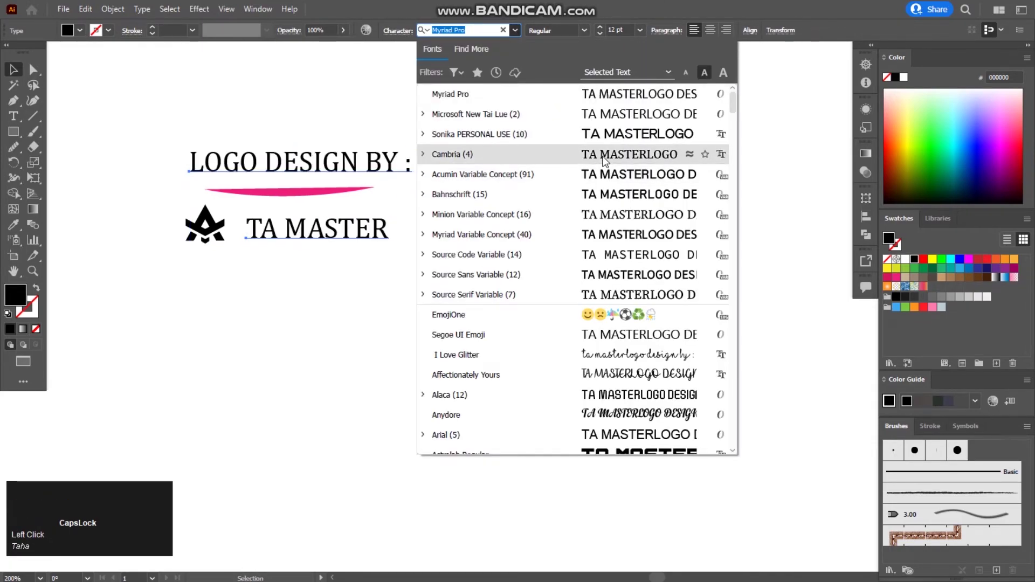
- Apply the geometric sans-serif font to both credit lines and deselect them
click(607, 146)
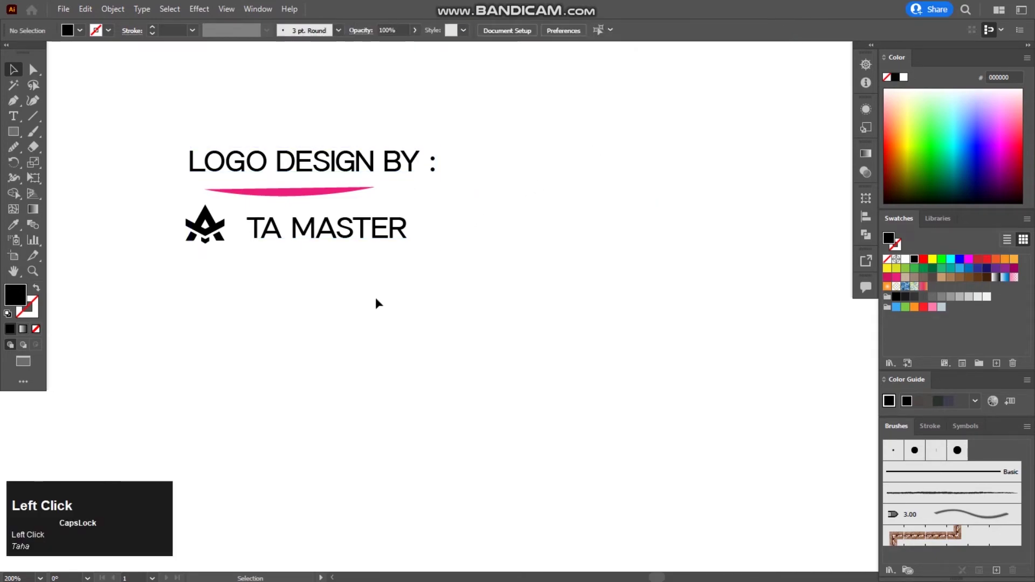
key(Right)
click(347, 291)
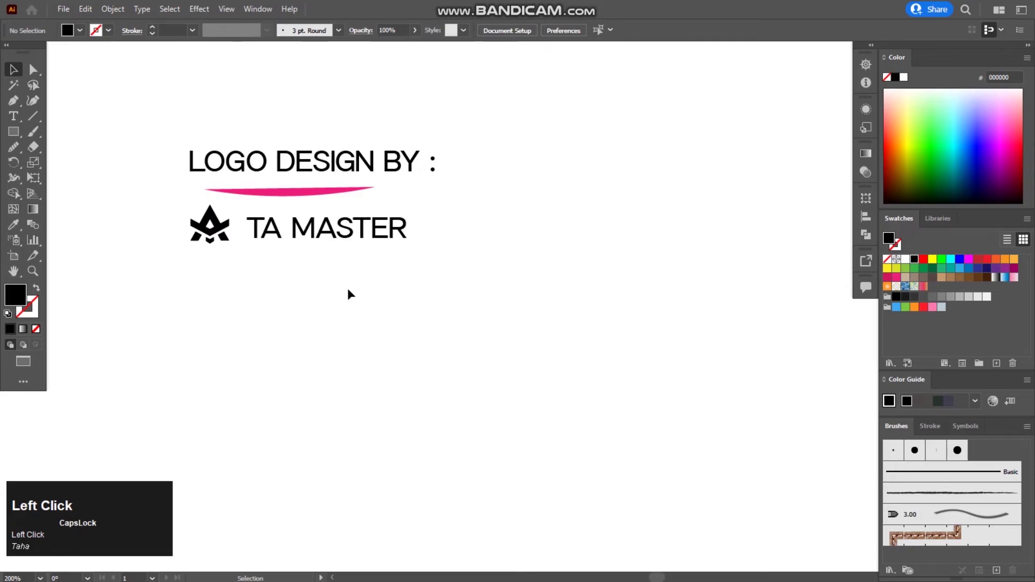
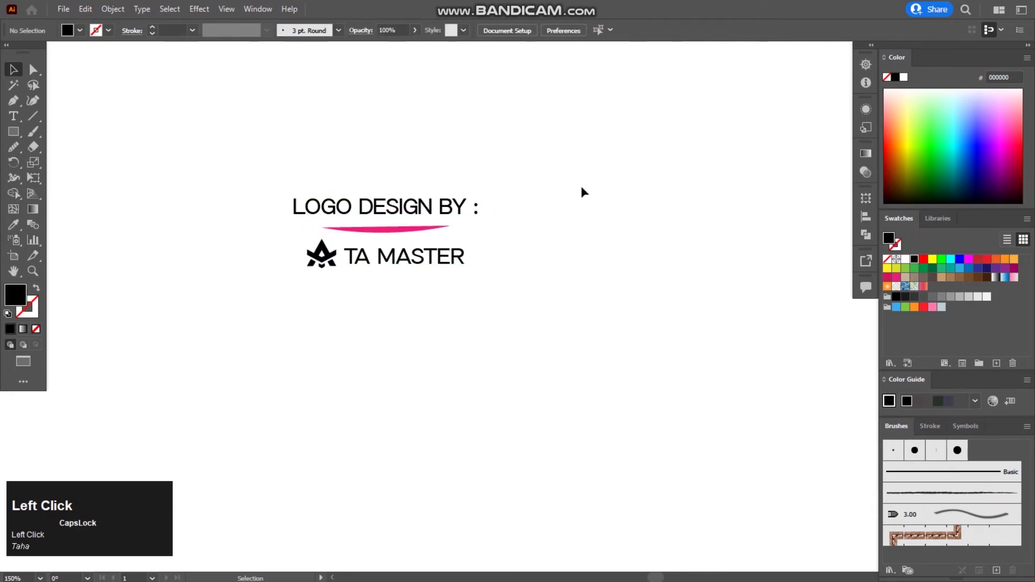
- Nudge the pink swoosh left and down so it sits under the heading
click(457, 260)
key(Left)
click(565, 266)
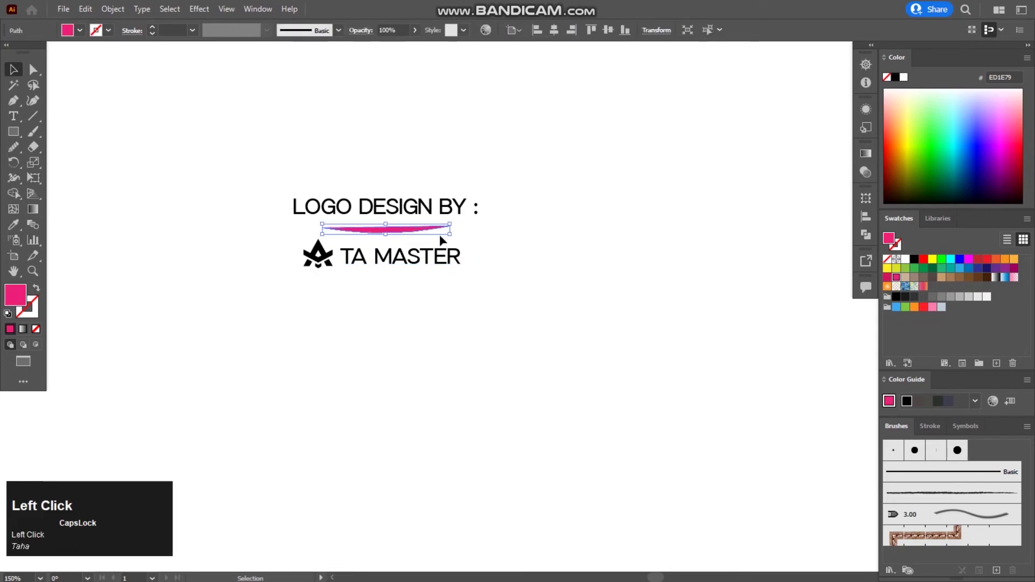
key(Down)
key(Left)
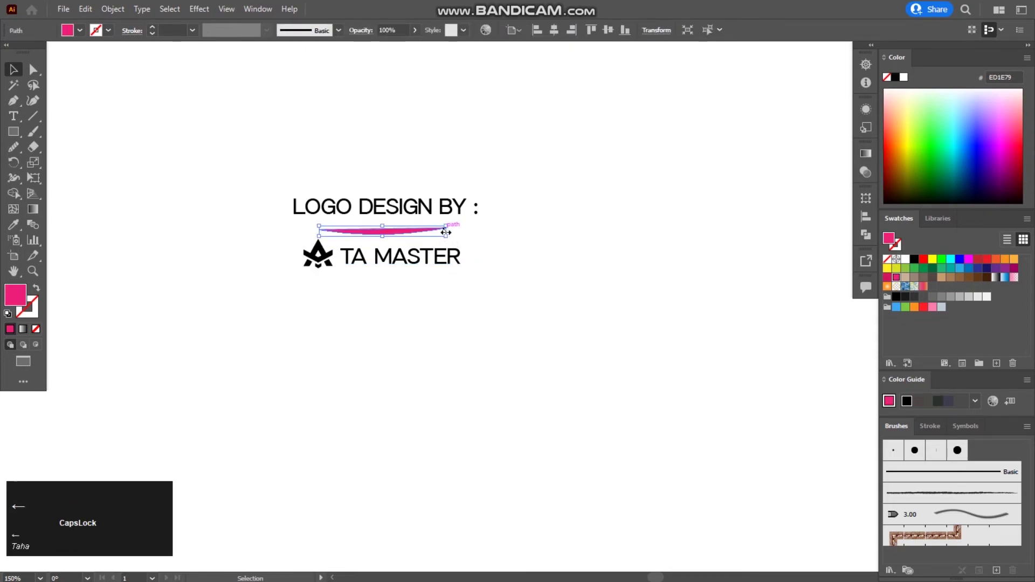
- Shift the emblem and TA MASTER group left into alignment with the swoosh
click(546, 231)
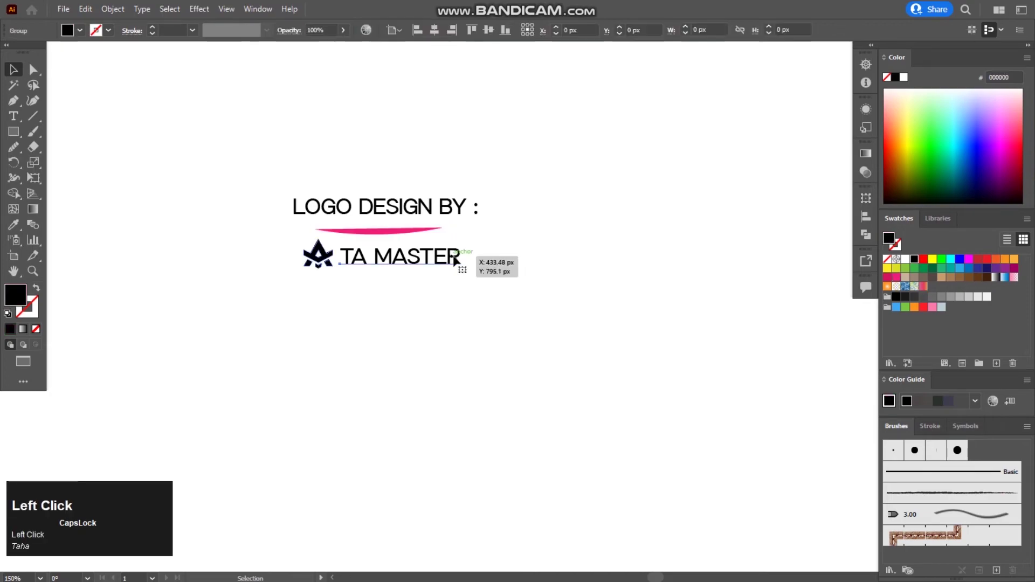
key(Left)
click(541, 259)
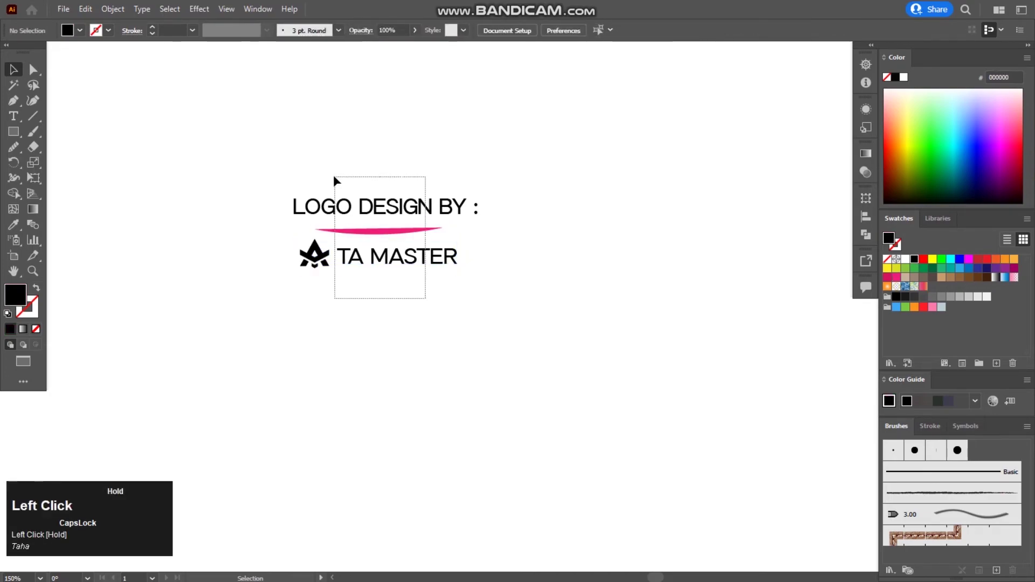
right_click(368, 203)
click(423, 297)
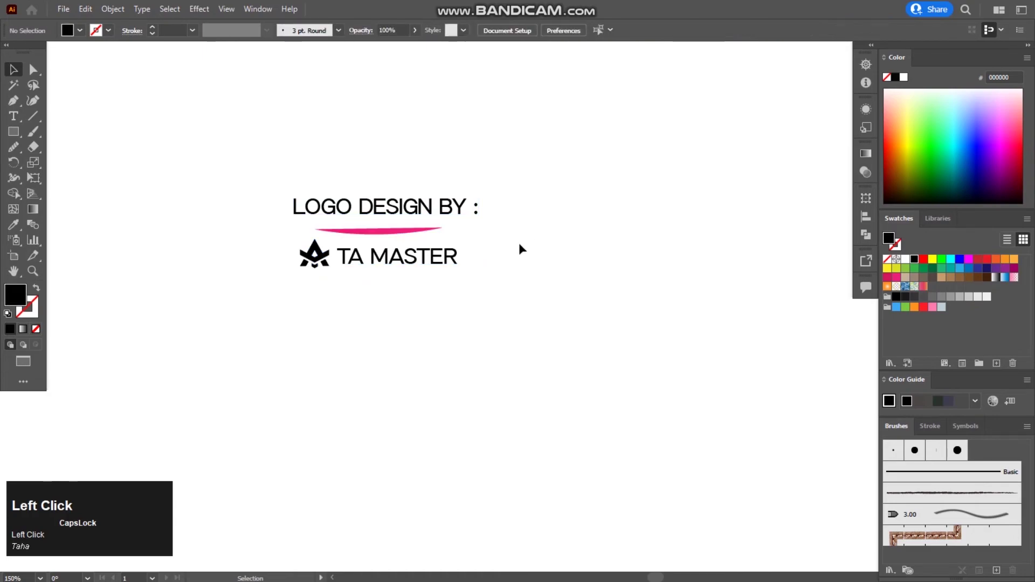
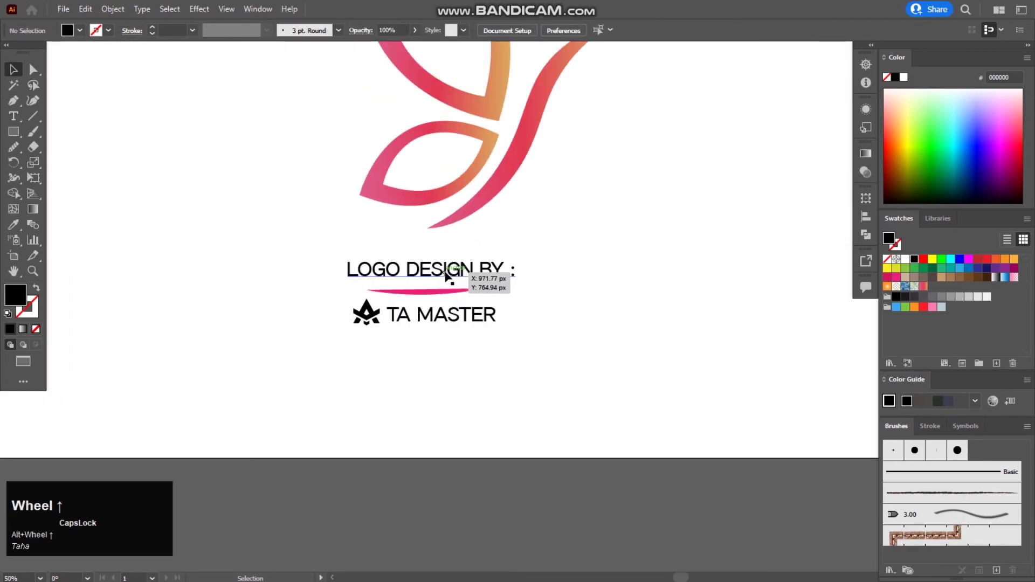
- Group the whole credit block and centre it beneath the gradient butterfly
click(451, 272)
key(Right)
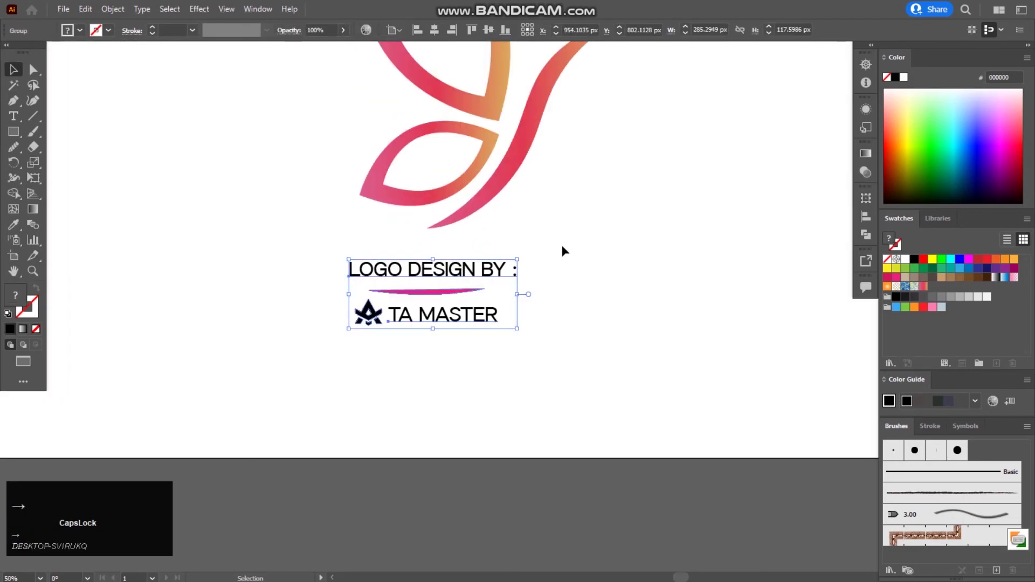
click(602, 218)
scroll(down, 3)
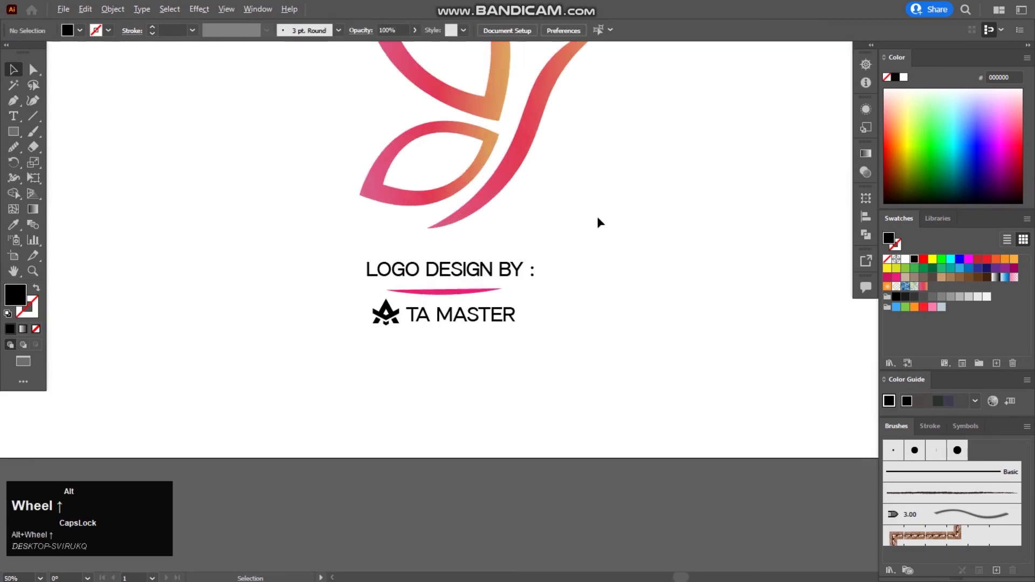
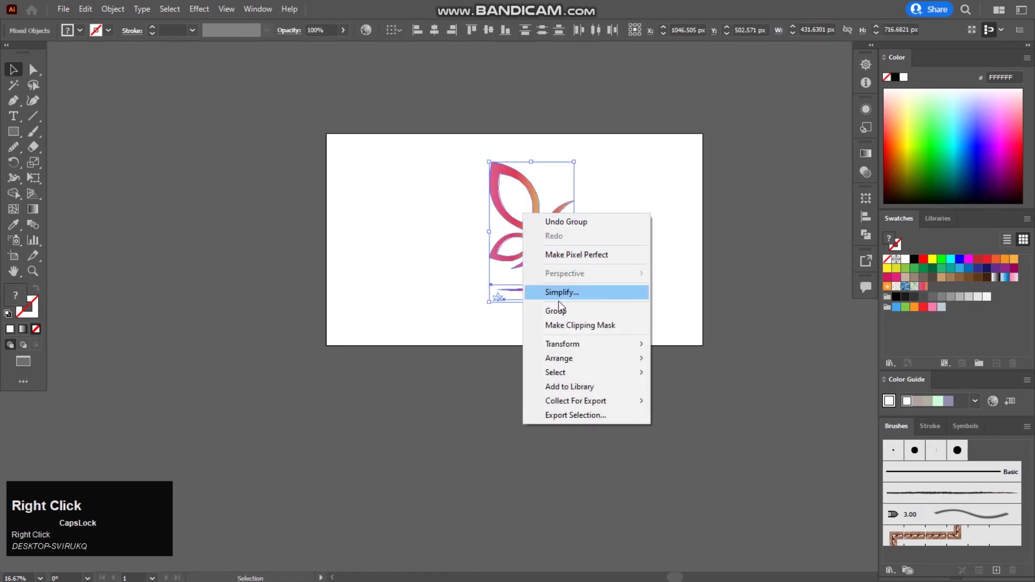
- Dismiss the context menu and draw a black rectangle covering the artboard
click(565, 322)
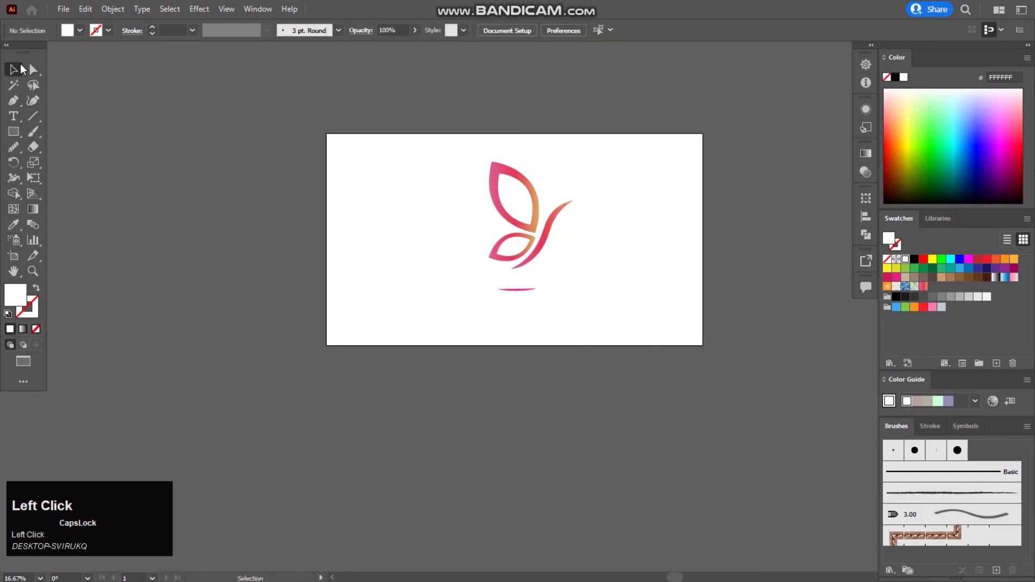
click(17, 132)
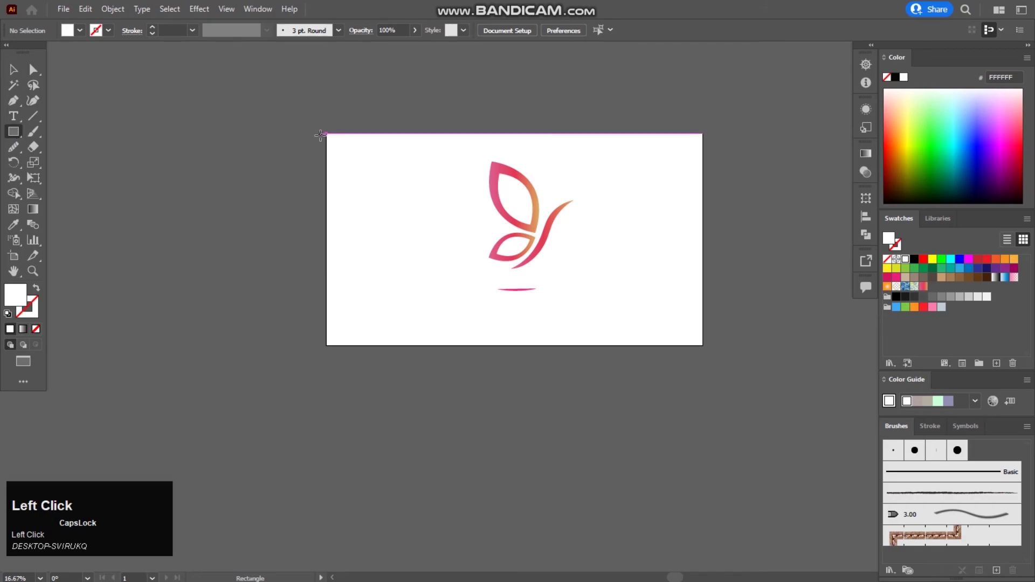
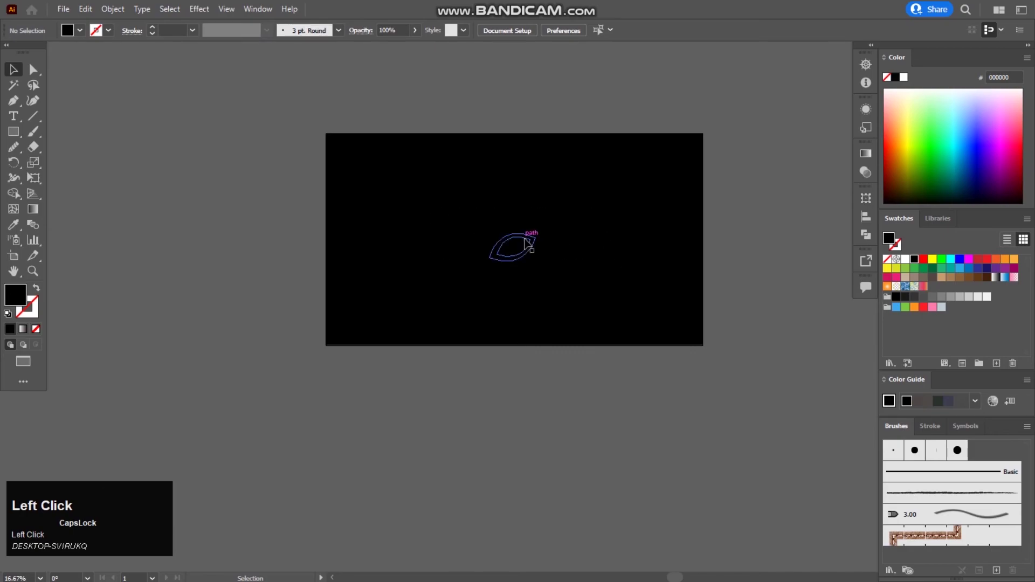
- Bring the butterfly logo group in front of the black background via Arrange
right_click(543, 259)
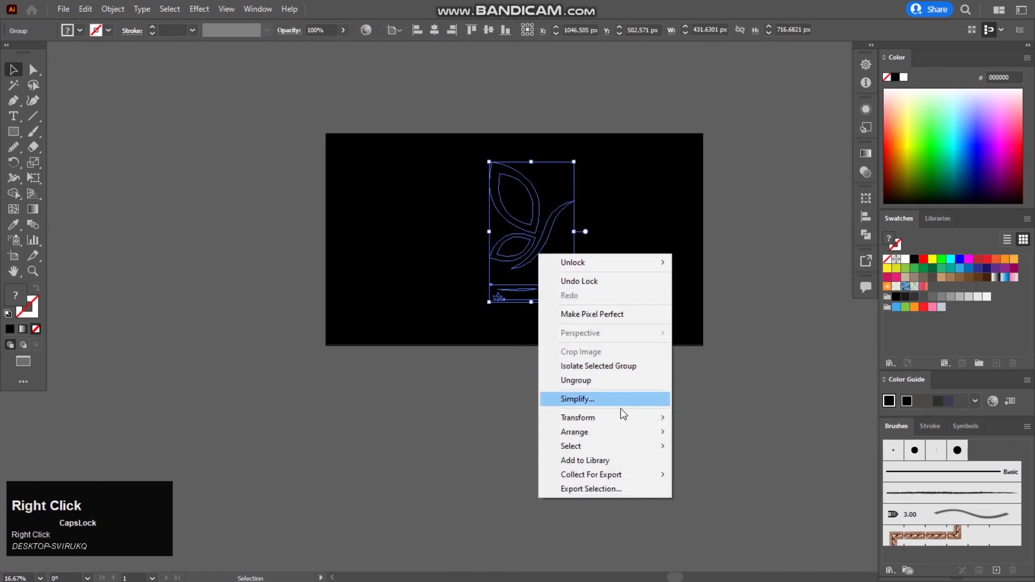
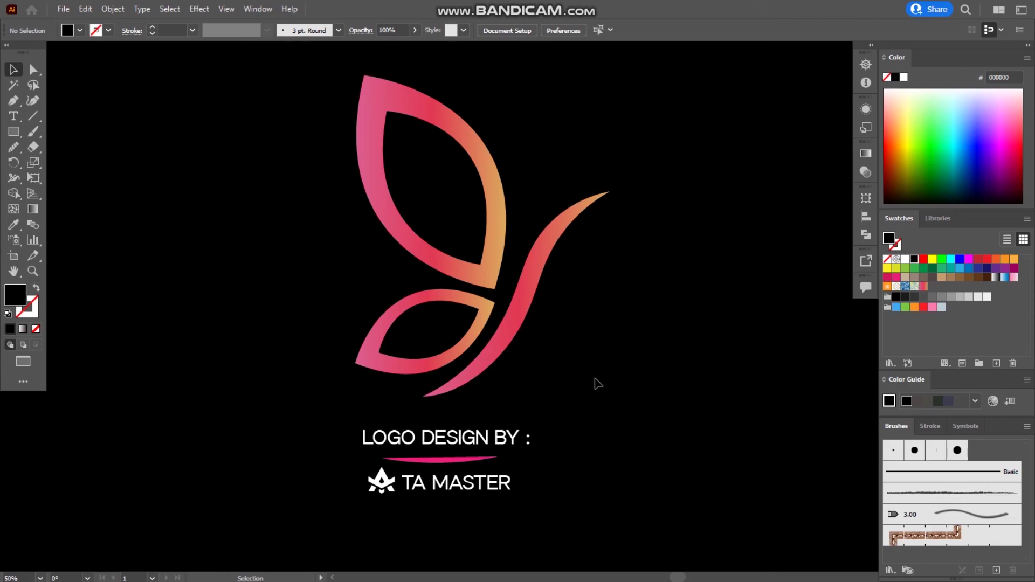
key(alt+Caps_Lock)
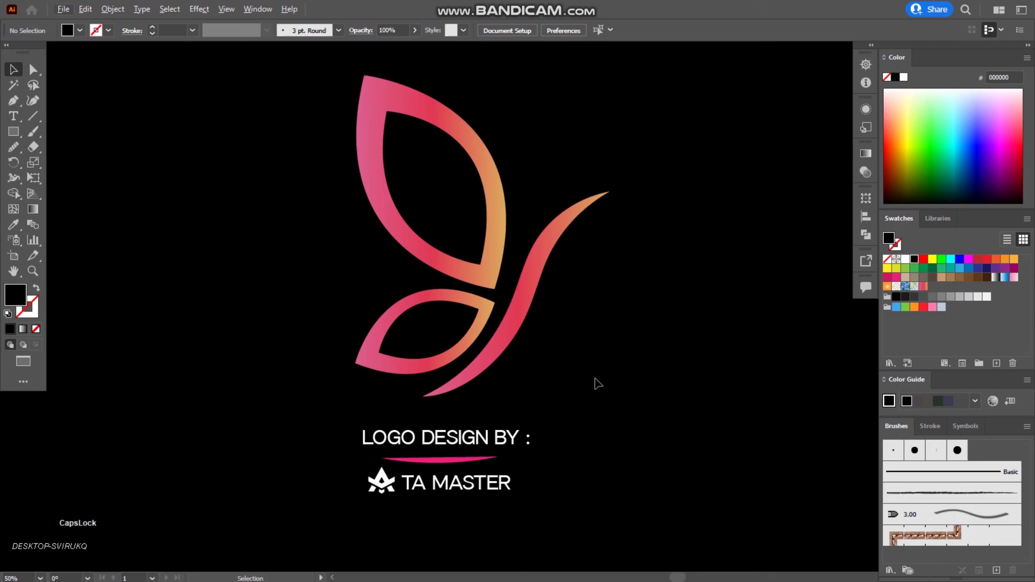